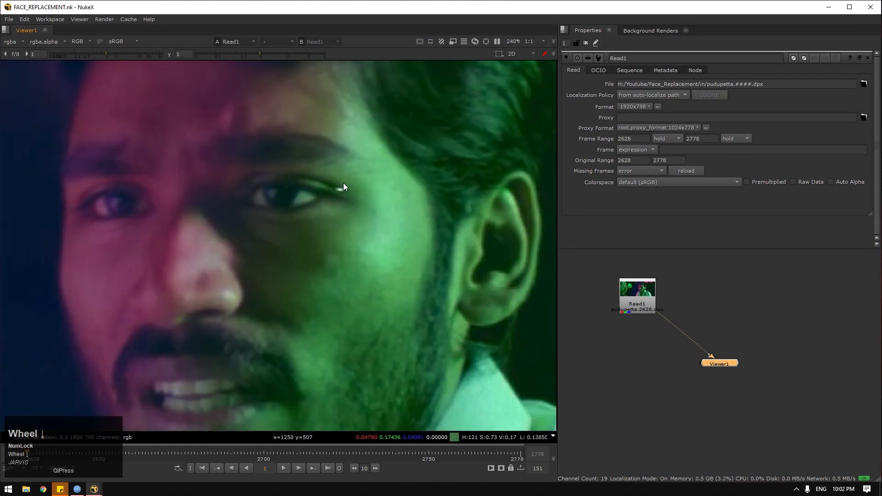
Play the Read1 footage through in the Viewer
{"action": "left_click", "coordinate": [286, 472]}
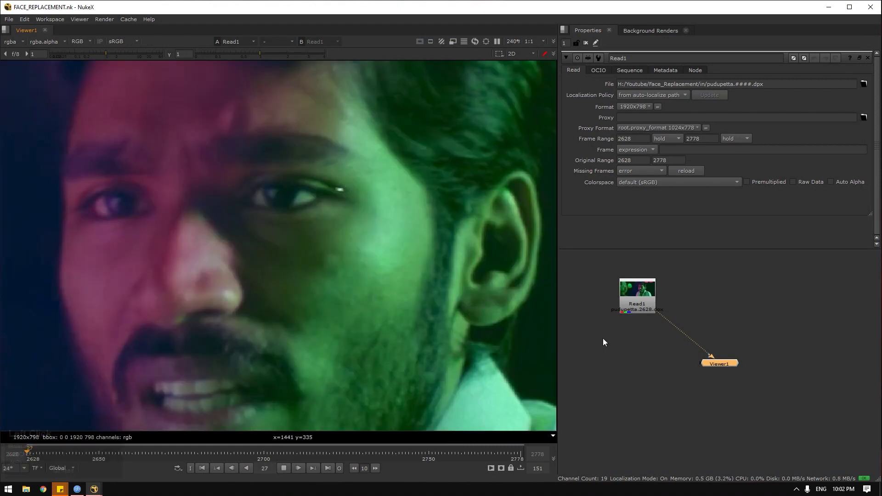
{"action": "left_click", "coordinate": [629, 305]}
{"action": "key", "text": "1"}
{"action": "left_click", "coordinate": [210, 471]}
{"action": "scroll", "scroll_direction": "down", "scroll_amount": 3}
{"action": "left_click", "coordinate": [208, 473]}
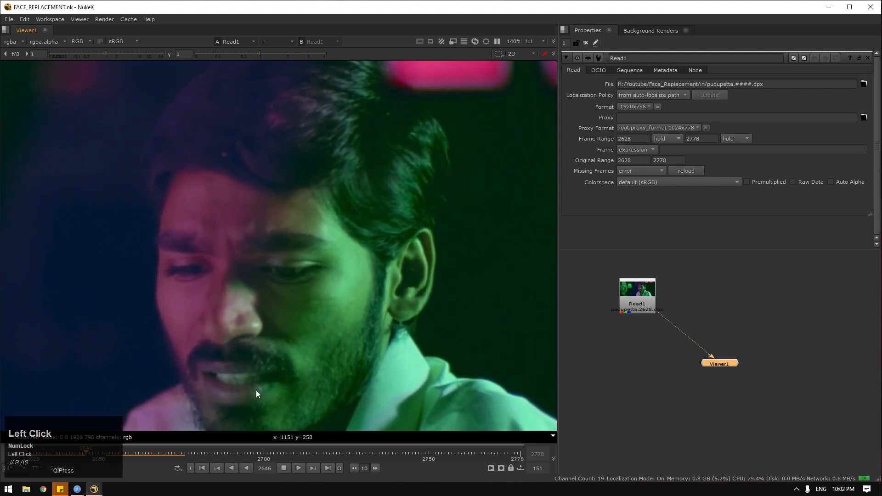
{"action": "left_click", "coordinate": [468, 45]}
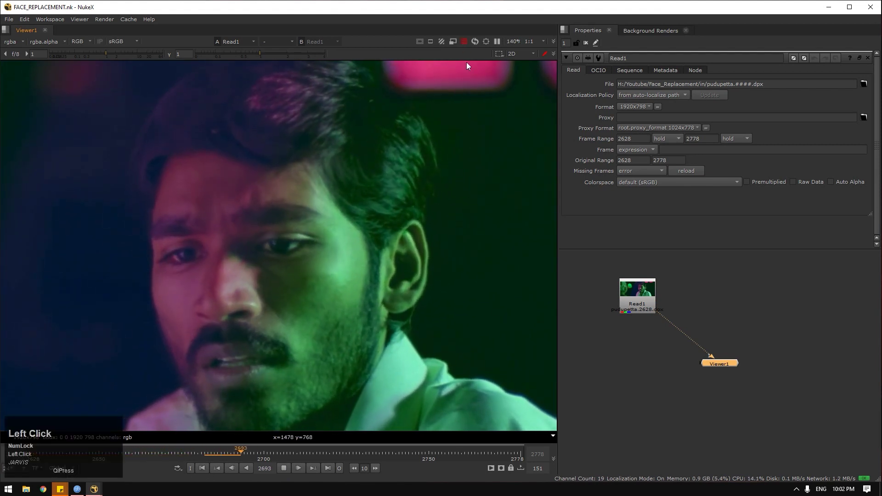
Fit the whole shot in the view and stop playback on frame 2652
{"action": "key", "text": "s"}
{"action": "scroll", "scroll_direction": "down", "scroll_amount": 3}
{"action": "scroll", "scroll_direction": "down", "scroll_amount": 3}
{"action": "left_click", "coordinate": [667, 343]}
{"action": "key", "text": "1"}
{"action": "scroll", "scroll_direction": "down", "scroll_amount": 3}
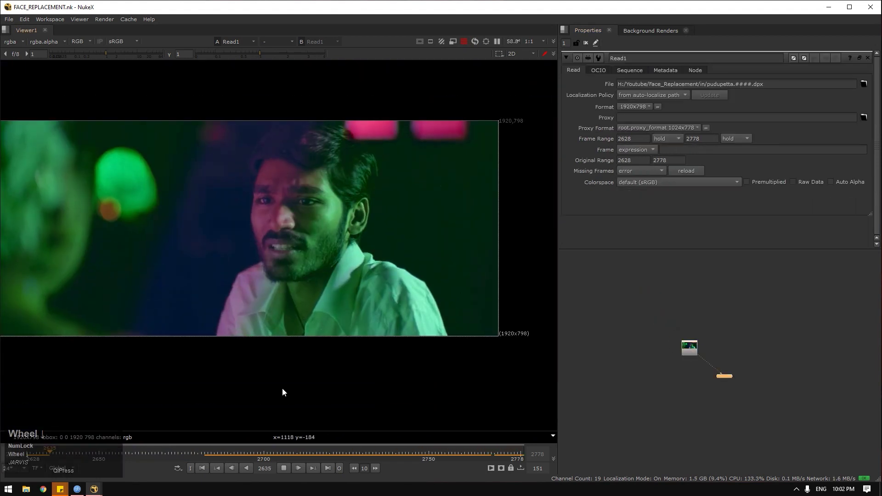
{"action": "left_click", "coordinate": [292, 472]}
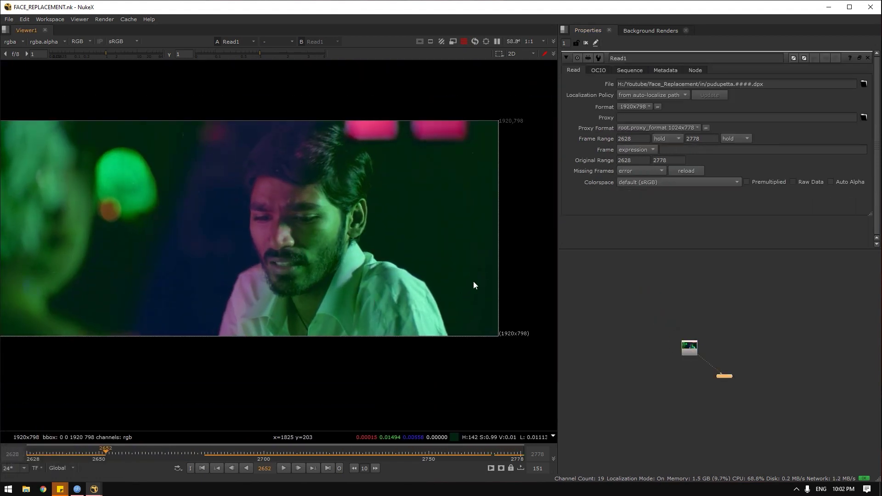
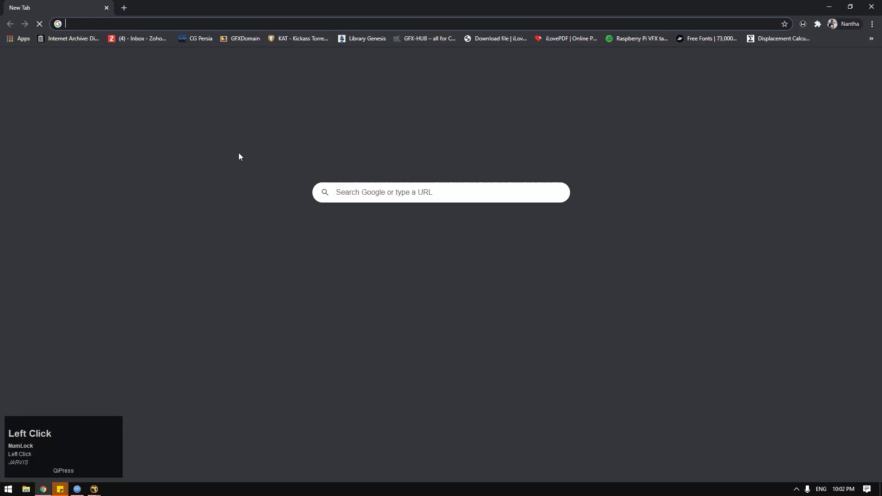
Switch back from Chrome to the NukeX compositing project
{"action": "left_click", "coordinate": [869, 4]}
Add a KeenTools FaceBuilder node to the node graph from the node menu
{"action": "right_click", "coordinate": [684, 295]}
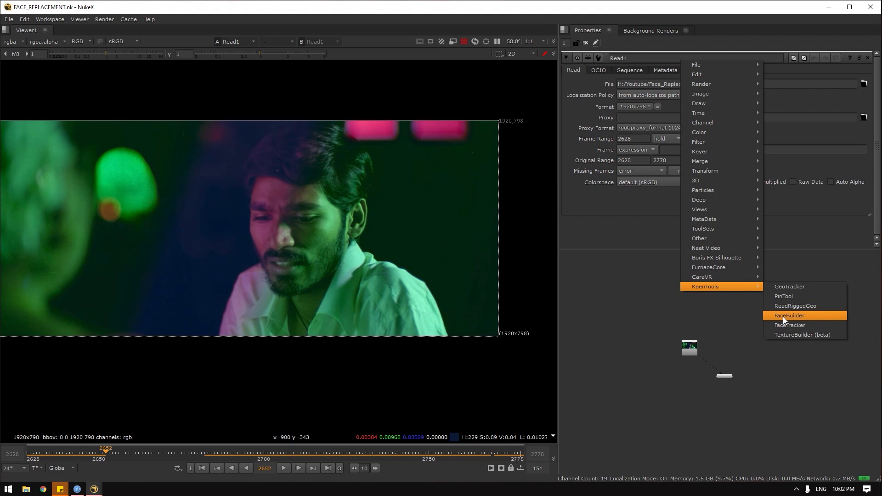
{"action": "left_click", "coordinate": [806, 321]}
{"action": "scroll", "scroll_direction": "up", "scroll_amount": 3}
{"action": "left_click", "coordinate": [692, 328]}
Add FaceTracker and TextureBuilder nodes via the quick node search
{"action": "key", "text": "Tab"}
{"action": "type", "text": "face"}
{"action": "left_click", "coordinate": [657, 343]}
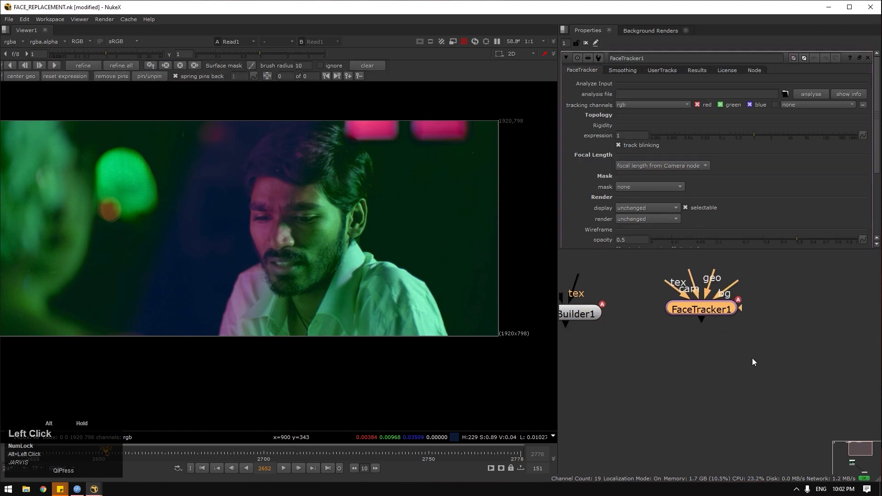
{"action": "key", "text": "Tab"}
{"action": "type", "text": "tex"}
{"action": "left_click", "coordinate": [733, 365]}
{"action": "scroll", "scroll_direction": "down", "scroll_amount": 3}
{"action": "left_click", "coordinate": [779, 356]}
{"action": "left_click", "coordinate": [843, 362]}
{"action": "key", "text": "l"}
Rearrange the new KeenTools nodes in the node graph
{"action": "left_click", "coordinate": [730, 329]}
{"action": "scroll", "scroll_direction": "up", "scroll_amount": 3}
{"action": "left_click", "coordinate": [706, 332]}
{"action": "scroll", "scroll_direction": "up", "scroll_amount": 3}
{"action": "left_click", "coordinate": [601, 276]}
{"action": "scroll", "scroll_direction": "down", "scroll_amount": 3}
{"action": "left_click", "coordinate": [754, 356]}
{"action": "scroll", "scroll_direction": "up", "scroll_amount": 3}
{"action": "left_click_drag", "start_coordinate": [688, 324], "coordinate": [290, 263]}
{"action": "scroll", "scroll_direction": "up", "scroll_amount": 3}
{"action": "left_click", "coordinate": [354, 176]}
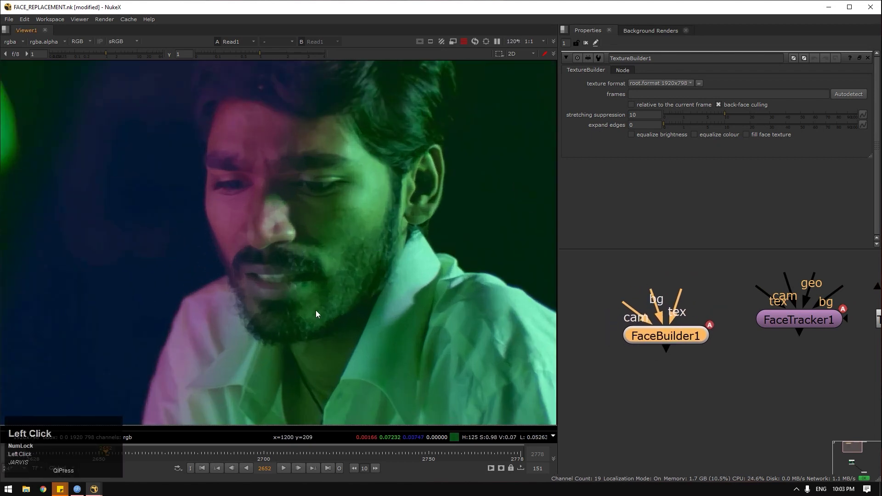
Bring the TextureBuilder node into view with its properties shown
{"action": "left_click", "coordinate": [720, 361]}
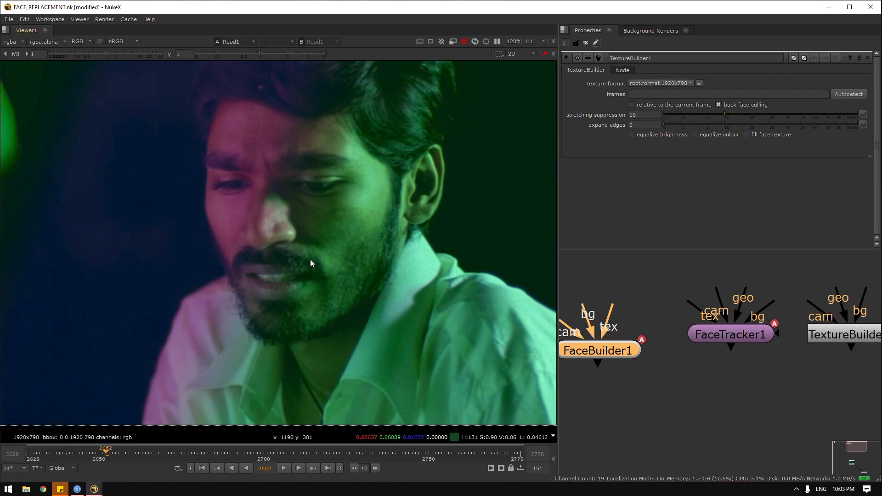
{"action": "left_click_drag", "start_coordinate": [614, 363], "coordinate": [755, 352]}
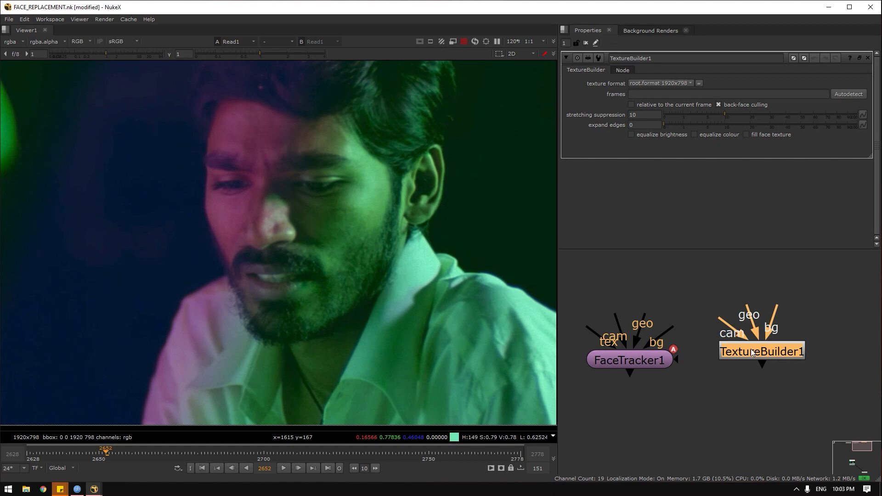
{"action": "scroll", "scroll_direction": "down", "scroll_amount": 3}
{"action": "scroll", "scroll_direction": "down", "scroll_amount": 3}
{"action": "left_click", "coordinate": [655, 326]}
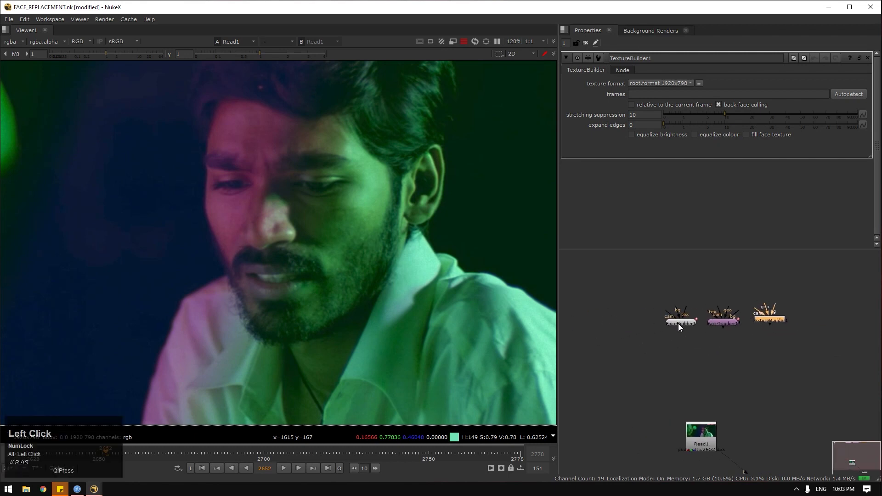
Wire the plate into FaceBuilder1 and show its output in the viewer
{"action": "scroll", "scroll_direction": "up", "scroll_amount": 3}
{"action": "left_click_drag", "start_coordinate": [664, 325], "coordinate": [660, 355]}
{"action": "key", "text": "1"}
{"action": "left_click", "coordinate": [661, 378]}
{"action": "key", "text": "1"}
{"action": "scroll", "scroll_direction": "down", "scroll_amount": 3}
{"action": "left_click", "coordinate": [405, 256]}
Add a Camera node and orbit the FaceBuilder head mesh in the 3D viewer
{"action": "key", "text": "Tab"}
{"action": "type", "text": "camer"}
{"action": "left_click", "coordinate": [610, 415]}
{"action": "key", "text": "Tab"}
{"action": "left_click", "coordinate": [369, 286]}
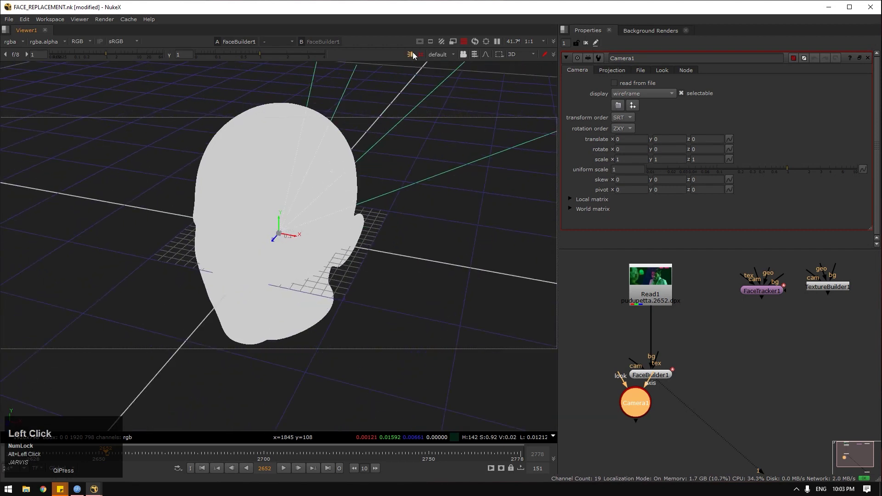
{"action": "scroll", "scroll_direction": "down", "scroll_amount": 3}
{"action": "left_click_drag", "start_coordinate": [394, 256], "coordinate": [288, 222]}
{"action": "scroll", "scroll_direction": "up", "scroll_amount": 3}
{"action": "left_click", "coordinate": [176, 259]}
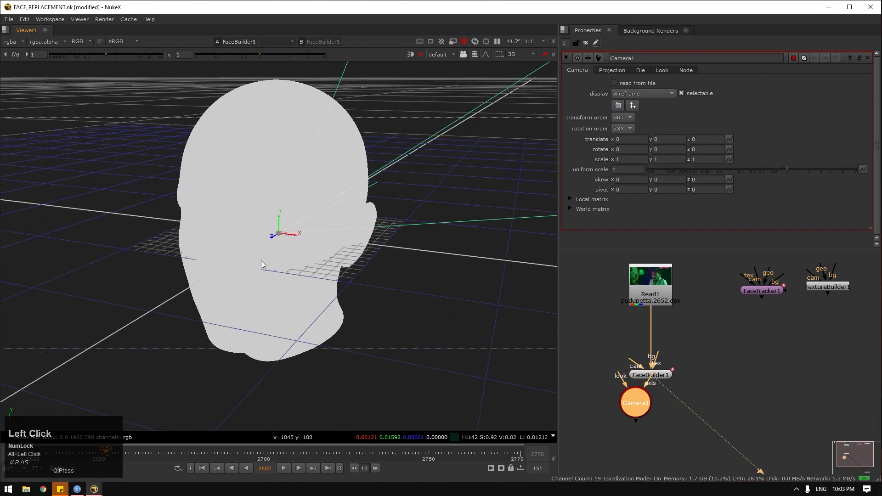
{"action": "left_click_drag", "start_coordinate": [342, 276], "coordinate": [313, 186]}
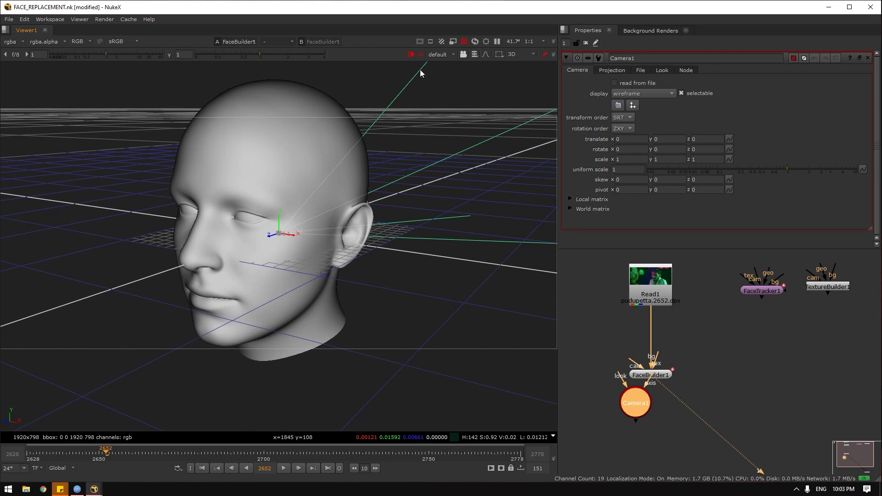
Toggle the head lighting in the 3D Viewer settings and return to FaceBuilder's settings
{"action": "left_click", "coordinate": [414, 57]}
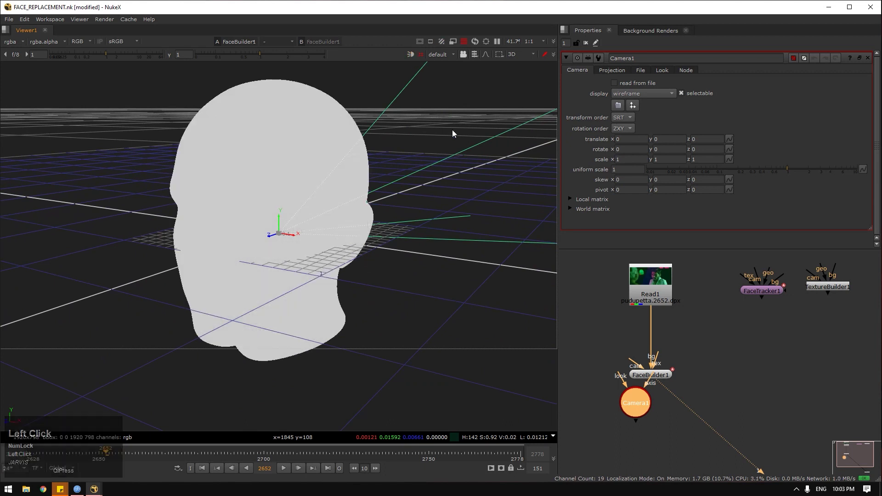
{"action": "left_click", "coordinate": [442, 163]}
{"action": "key", "text": "s"}
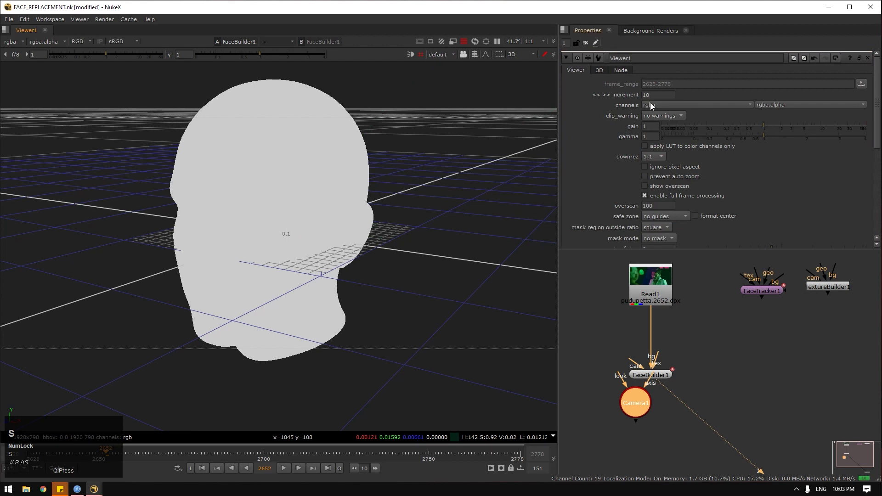
{"action": "left_click", "coordinate": [607, 71]}
{"action": "left_click", "coordinate": [727, 98]}
{"action": "key", "text": "s"}
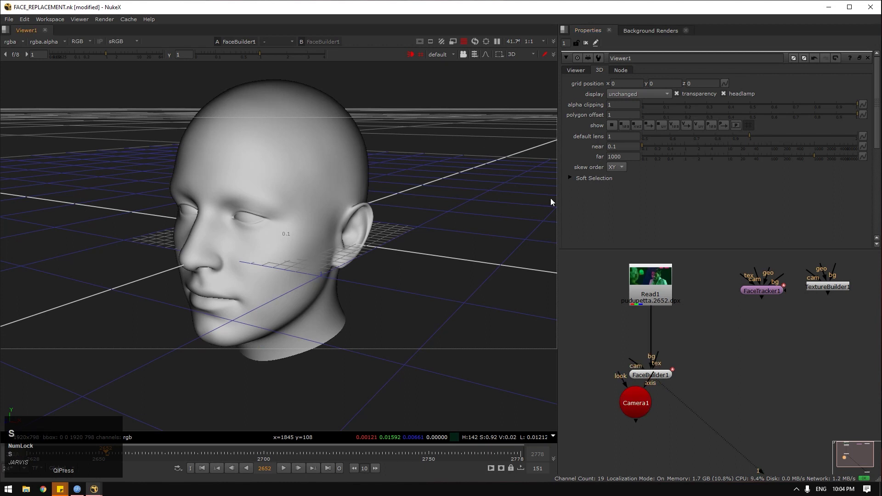
{"action": "key", "text": "s"}
{"action": "scroll", "scroll_direction": "down", "scroll_amount": 3}
{"action": "left_click", "coordinate": [310, 271]}
{"action": "scroll", "scroll_direction": "down", "scroll_amount": 3}
{"action": "left_click", "coordinate": [405, 318]}
Feed Camera1 into FaceBuilder1's camera input and view the result
{"action": "key", "text": "1"}
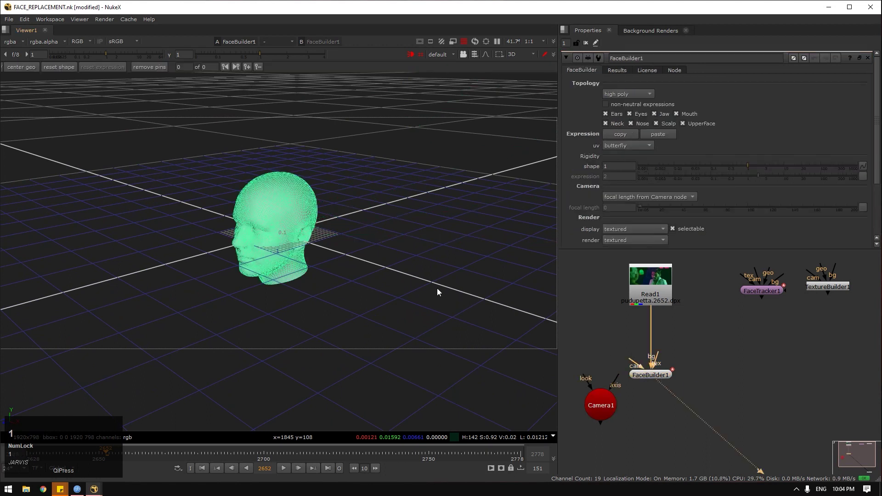
{"action": "left_click", "coordinate": [442, 139]}
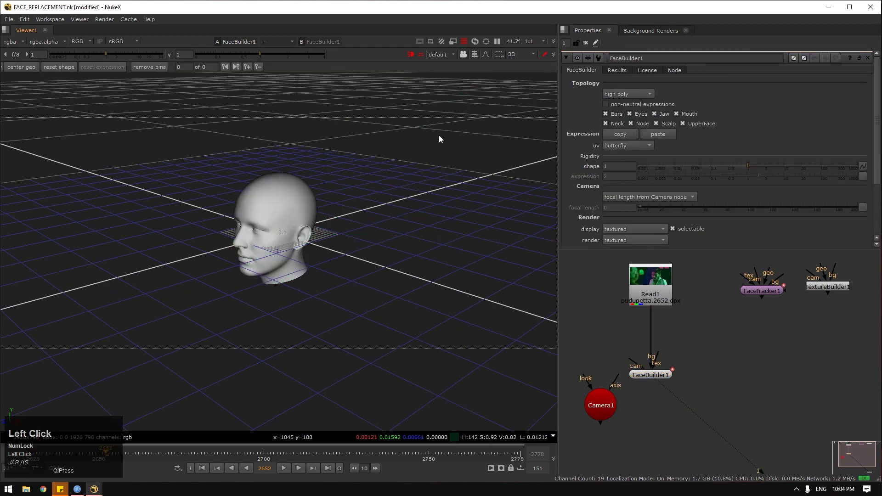
{"action": "key", "text": "Tab"}
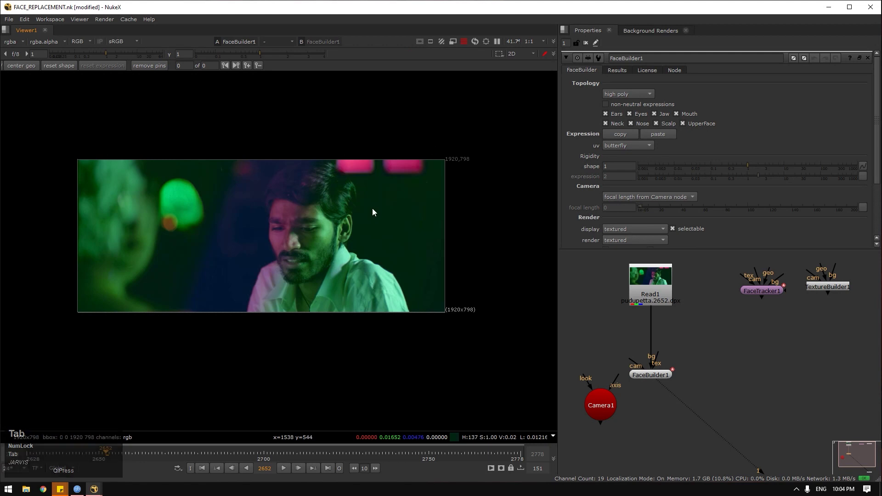
{"action": "left_click", "coordinate": [637, 367]}
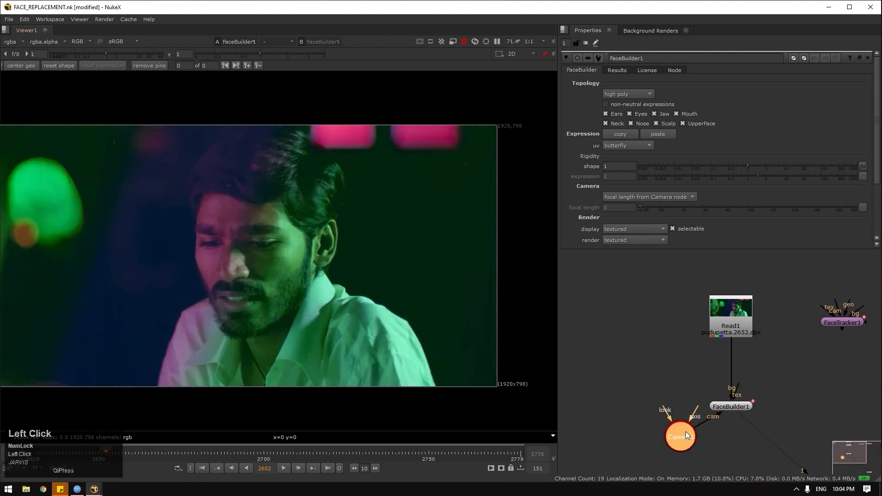
{"action": "key", "text": "1"}
{"action": "scroll", "scroll_direction": "down", "scroll_amount": 3}
{"action": "left_click", "coordinate": [367, 238]}
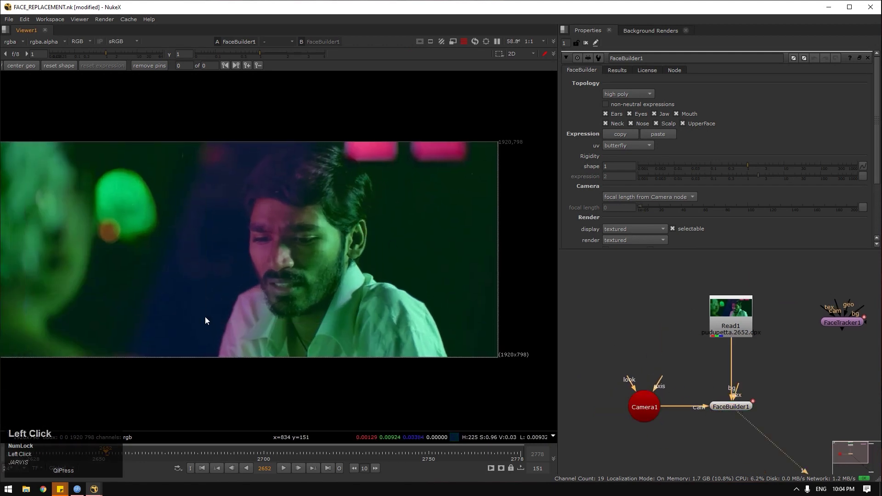
Show the textured wireframe head in 3D with Camera1's settings, ready to add a node
{"action": "key", "text": "Tab"}
{"action": "left_click", "coordinate": [421, 247]}
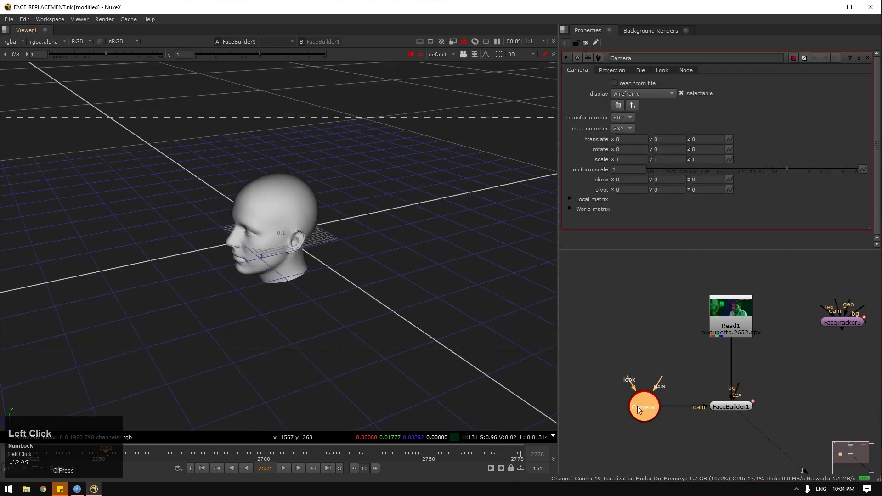
{"action": "key", "text": "1"}
{"action": "left_click", "coordinate": [752, 414]}
{"action": "scroll", "scroll_direction": "up", "scroll_amount": 3}
{"action": "left_click_drag", "start_coordinate": [358, 276], "coordinate": [381, 241]}
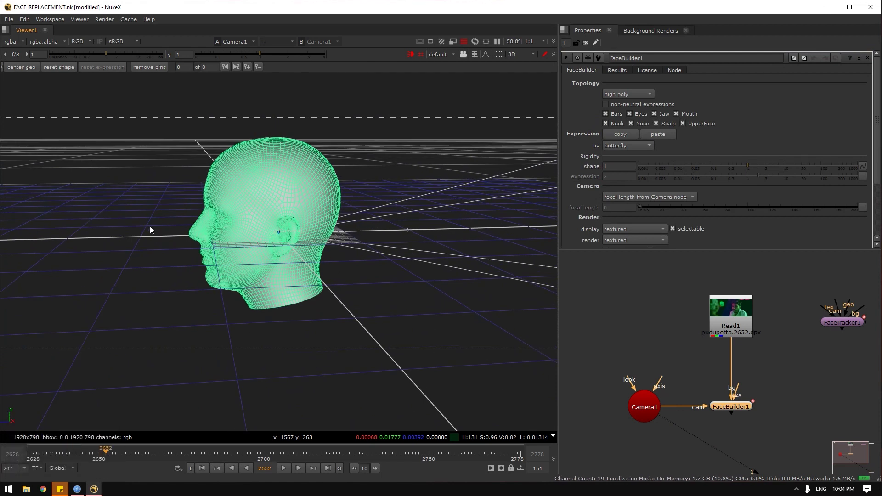
{"action": "left_click", "coordinate": [681, 447]}
{"action": "key", "text": "Tab"}
Add a Viewer node showing the footage beside the 3D view, with Camera1's settings open
{"action": "type", "text": "v"}
{"action": "type", "text": "iew"}
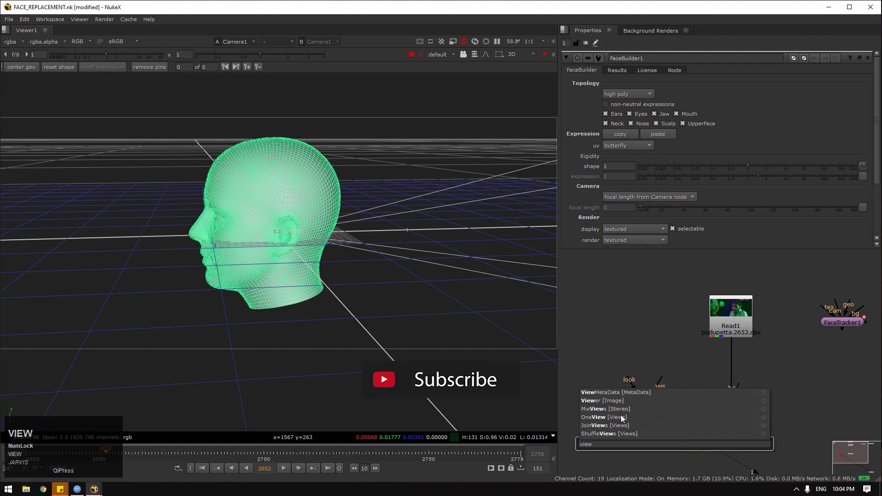
{"action": "left_click", "coordinate": [616, 406]}
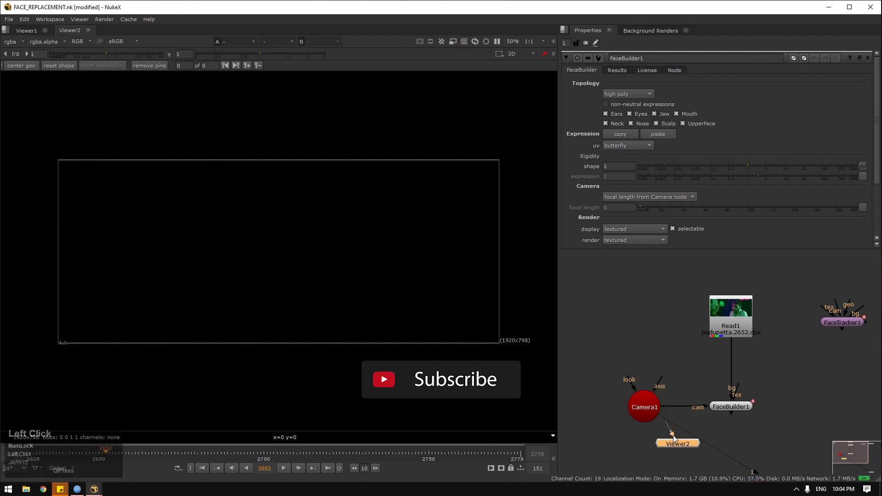
{"action": "left_click_drag", "start_coordinate": [672, 431], "coordinate": [606, 400]}
{"action": "left_click", "coordinate": [658, 415]}
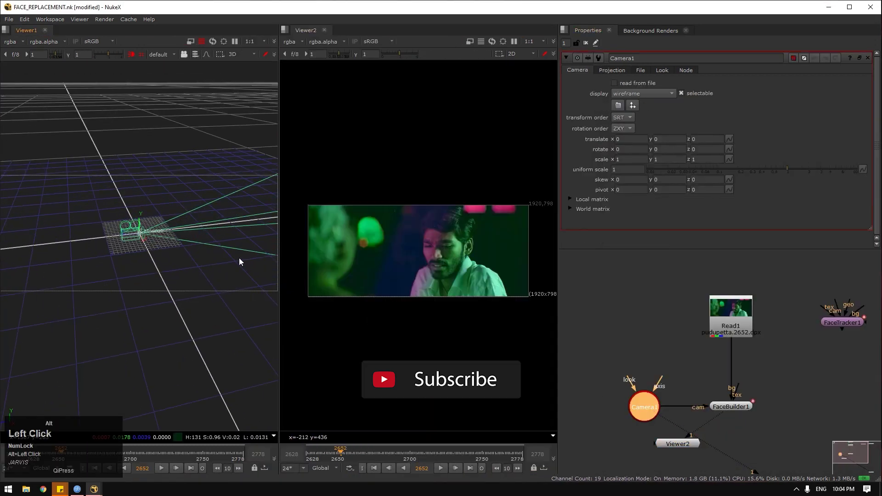
{"action": "scroll", "scroll_direction": "up", "scroll_amount": 3}
Pull Camera1 back along z to about 10 so the head mesh overlays the plate
{"action": "left_click_drag", "start_coordinate": [114, 239], "coordinate": [735, 409]}
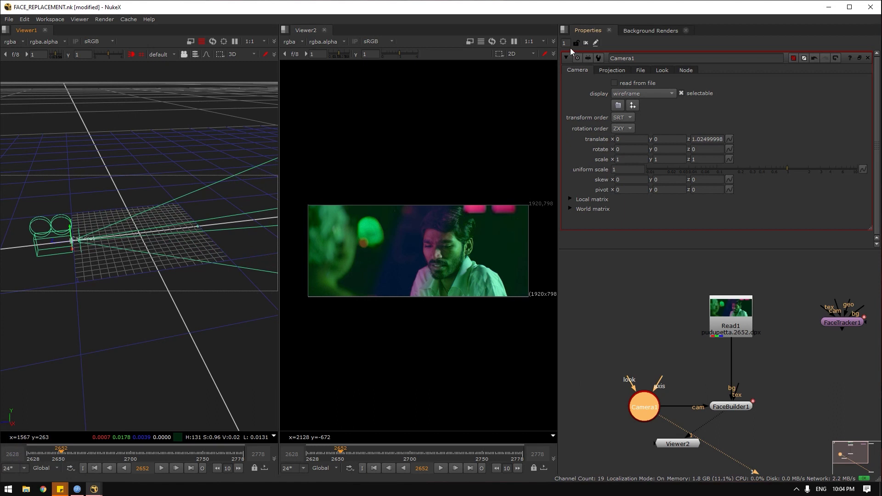
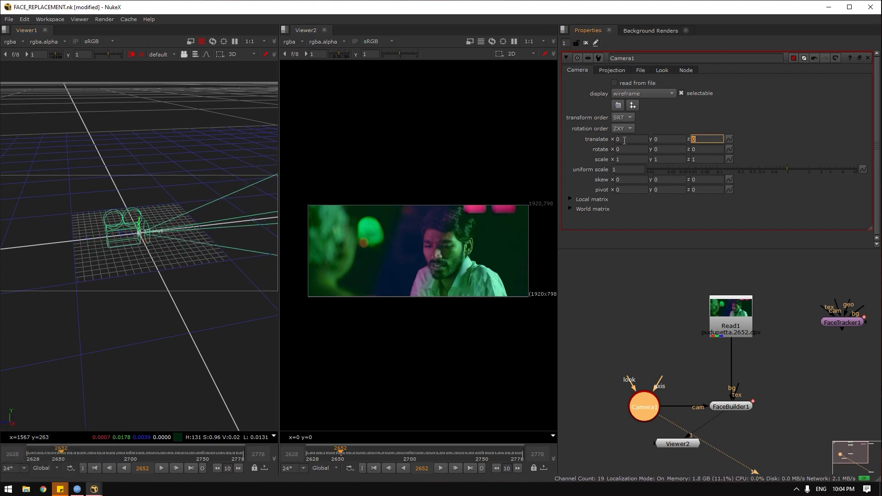
{"action": "left_click", "coordinate": [816, 422]}
{"action": "key", "text": "2"}
{"action": "left_click", "coordinate": [627, 292]}
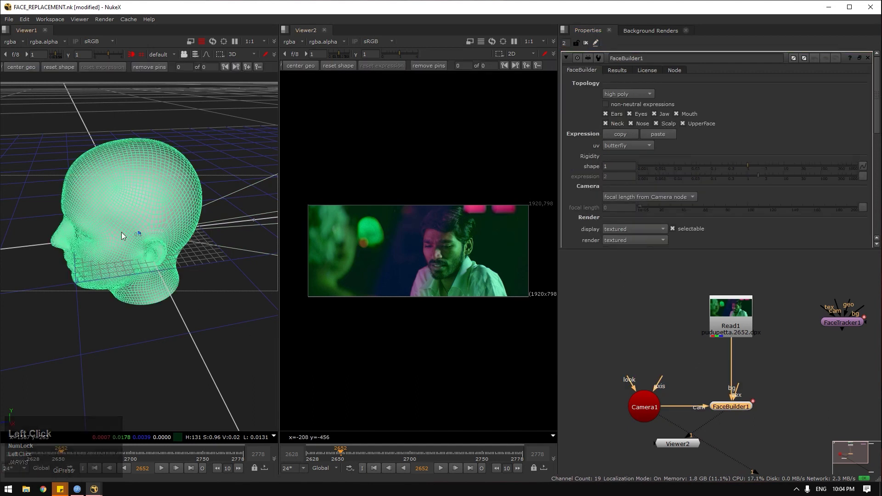
{"action": "left_click", "coordinate": [651, 410]}
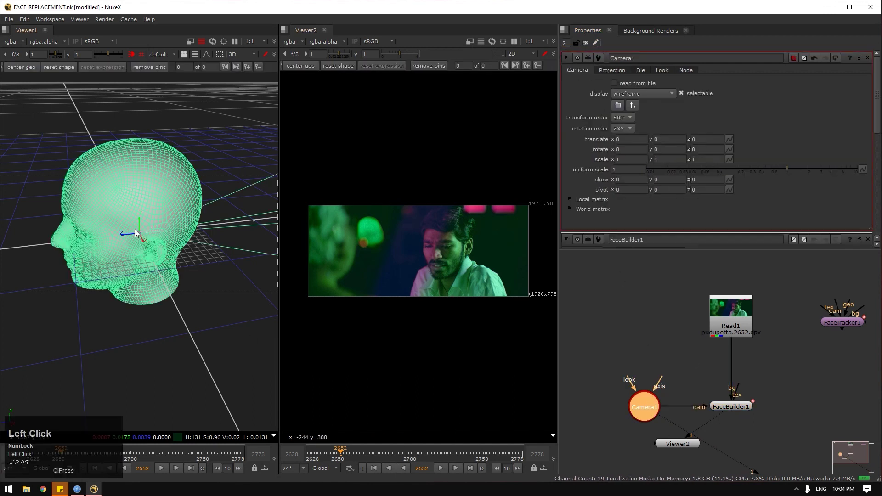
{"action": "left_click_drag", "start_coordinate": [127, 237], "coordinate": [60, 225]}
{"action": "scroll", "scroll_direction": "down", "scroll_amount": 3}
{"action": "left_click_drag", "start_coordinate": [71, 247], "coordinate": [73, 239]}
{"action": "scroll", "scroll_direction": "down", "scroll_amount": 3}
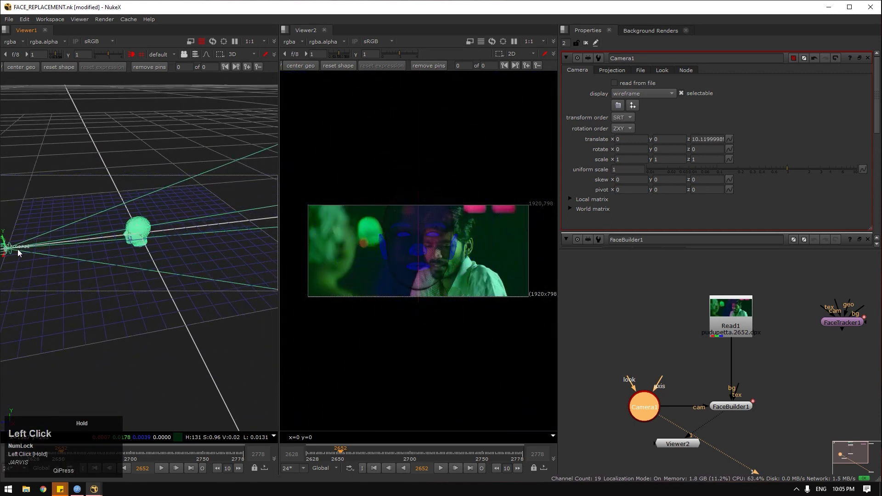
Close the separate 3D viewer pane, leaving Viewer2 alone
{"action": "scroll", "scroll_direction": "down", "scroll_amount": 3}
{"action": "left_click_drag", "start_coordinate": [104, 242], "coordinate": [426, 244]}
{"action": "scroll", "scroll_direction": "up", "scroll_amount": 3}
{"action": "right_click", "coordinate": [9, 34]}
{"action": "left_click", "coordinate": [32, 72]}
{"action": "left_click", "coordinate": [697, 453]}
{"action": "key", "text": "1"}
View FaceBuilder1's head mesh over the plate and maximise the viewer to fill the window
{"action": "double_click", "coordinate": [651, 299]}
{"action": "key", "text": "1"}
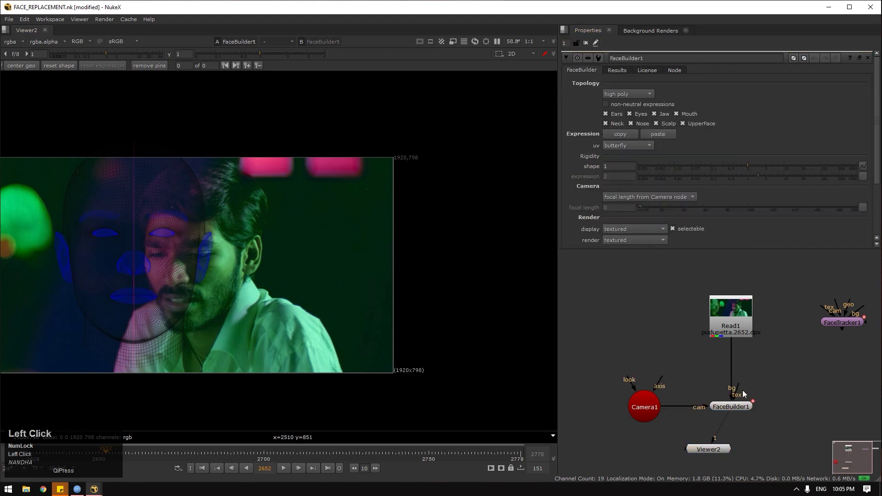
{"action": "key", "text": "1"}
{"action": "scroll", "scroll_direction": "down", "scroll_amount": 3}
{"action": "left_click", "coordinate": [377, 267]}
{"action": "scroll", "scroll_direction": "up", "scroll_amount": 3}
{"action": "scroll", "scroll_direction": "up", "scroll_amount": 3}
{"action": "key", "text": "space"}
{"action": "left_click", "coordinate": [315, 322]}
{"action": "scroll", "scroll_direction": "up", "scroll_amount": 3}
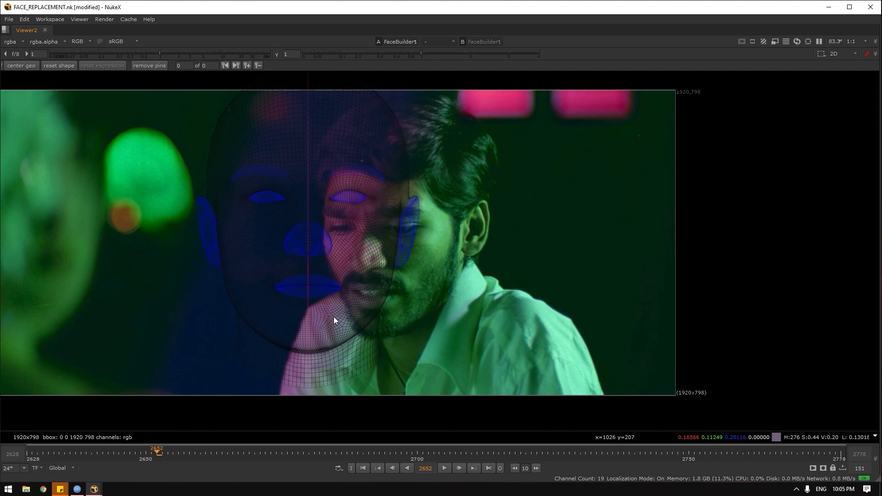
Hide the head mesh overlay and play and scrub the shot looking for a pose
{"action": "key", "text": "q"}
{"action": "left_click", "coordinate": [447, 470]}
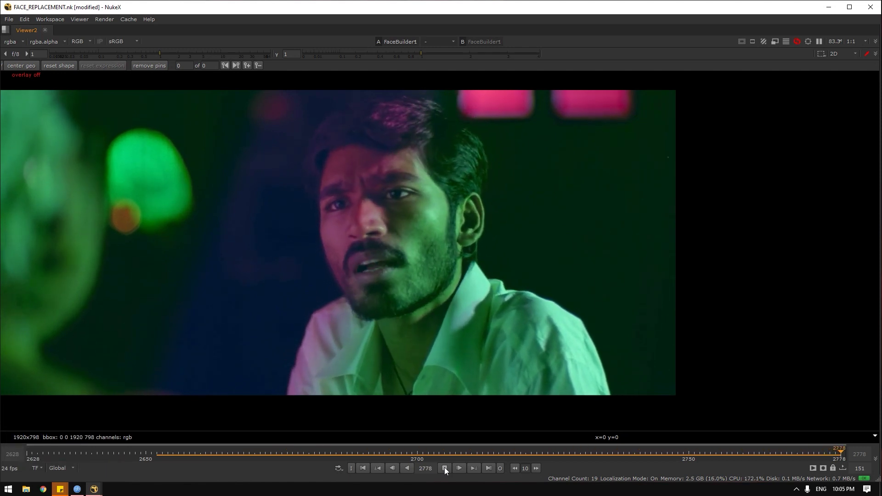
{"action": "left_click_drag", "start_coordinate": [447, 470], "coordinate": [362, 229]}
{"action": "scroll", "scroll_direction": "up", "scroll_amount": 3}
{"action": "left_click", "coordinate": [391, 218]}
{"action": "scroll", "scroll_direction": "down", "scroll_amount": 3}
Land on frame 2667 with the actor facing camera and show the mesh overlay again
{"action": "left_click", "coordinate": [311, 166]}
{"action": "scroll", "scroll_direction": "down", "scroll_amount": 3}
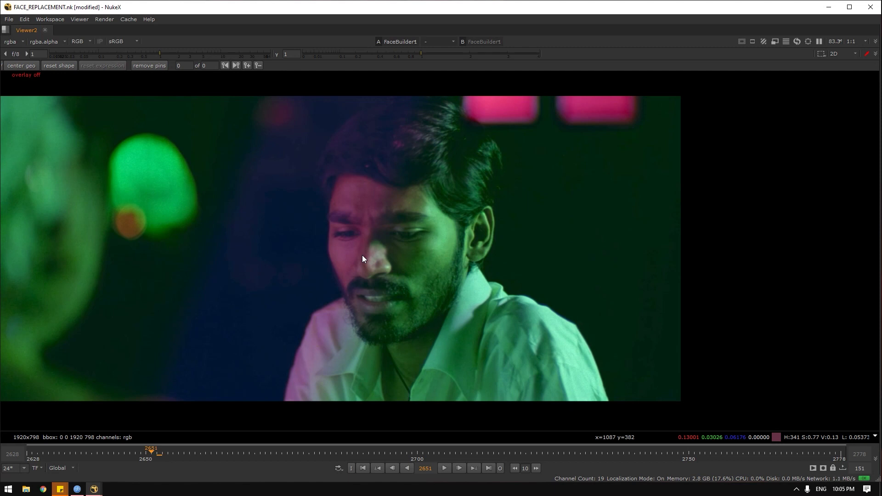
{"action": "left_click", "coordinate": [314, 170]}
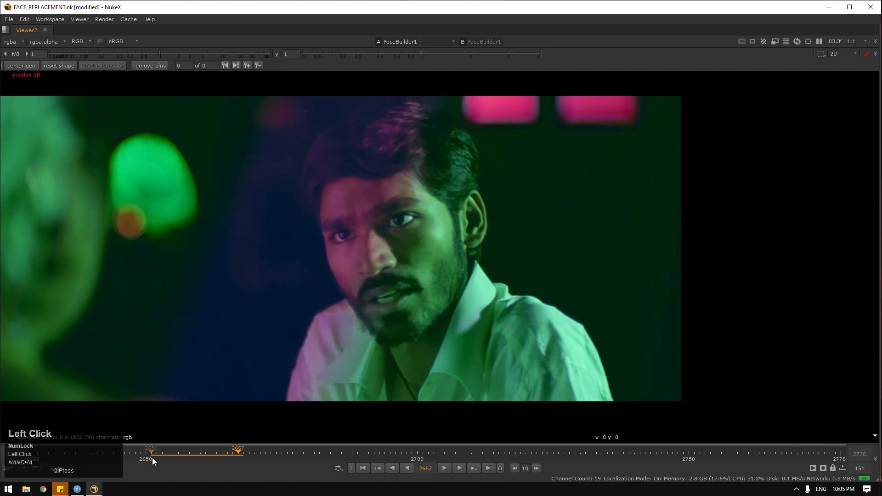
{"action": "key", "text": "q"}
{"action": "scroll", "scroll_direction": "up", "scroll_amount": 3}
{"action": "scroll", "scroll_direction": "down", "scroll_amount": 3}
Compare poses at frame 2700 and another frame, then settle the shot on frame 2685
{"action": "scroll", "scroll_direction": "up", "scroll_amount": 3}
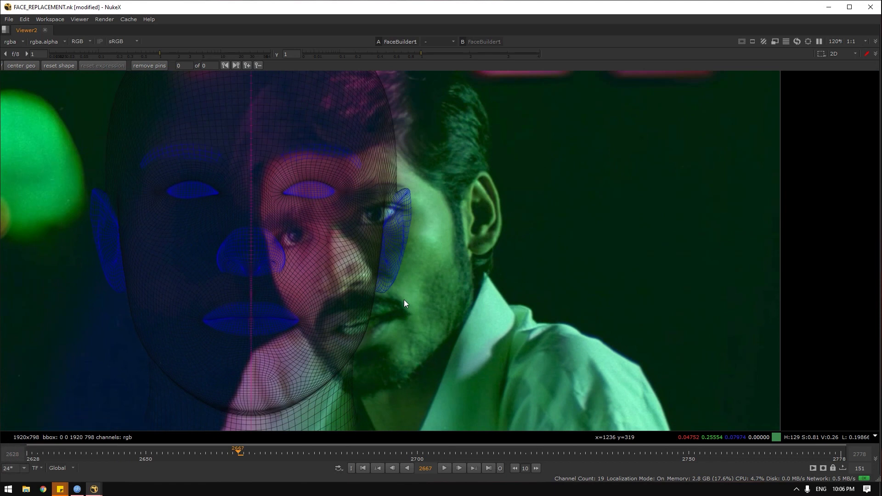
{"action": "scroll", "scroll_direction": "down", "scroll_amount": 3}
{"action": "left_click", "coordinate": [406, 307]}
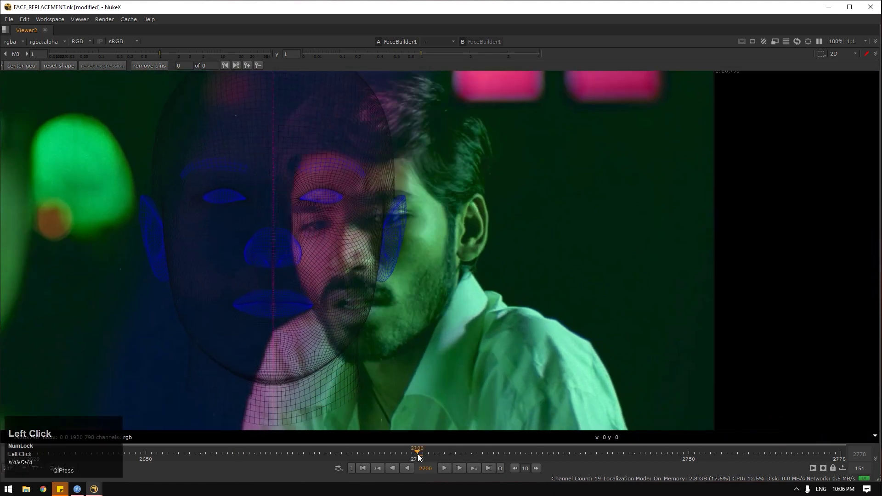
{"action": "scroll", "scroll_direction": "up", "scroll_amount": 3}
{"action": "left_click", "coordinate": [367, 453]}
{"action": "scroll", "scroll_direction": "up", "scroll_amount": 3}
{"action": "left_click", "coordinate": [267, 289]}
Restore FaceBuilder1's properties and the node graph beside the overlay viewer
{"action": "scroll", "scroll_direction": "down", "scroll_amount": 3}
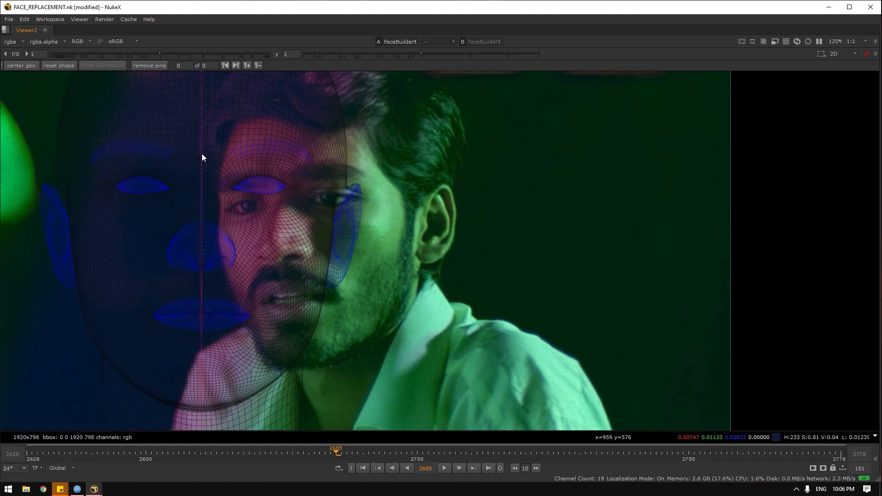
{"action": "scroll", "scroll_direction": "down", "scroll_amount": 3}
{"action": "left_click", "coordinate": [214, 165]}
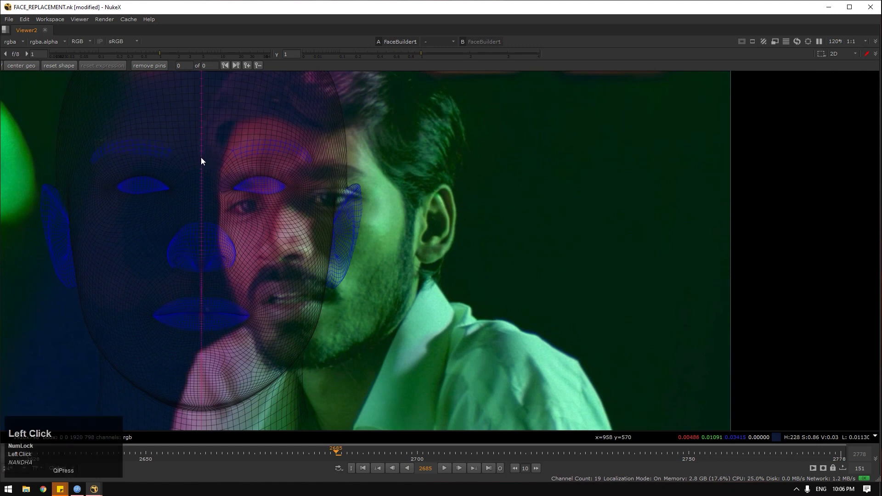
{"action": "key", "text": "space"}
Maximise the viewer on frame 2685 and place the first pin between the brows, creating a keyframe
{"action": "left_click", "coordinate": [733, 408]}
{"action": "key", "text": "1"}
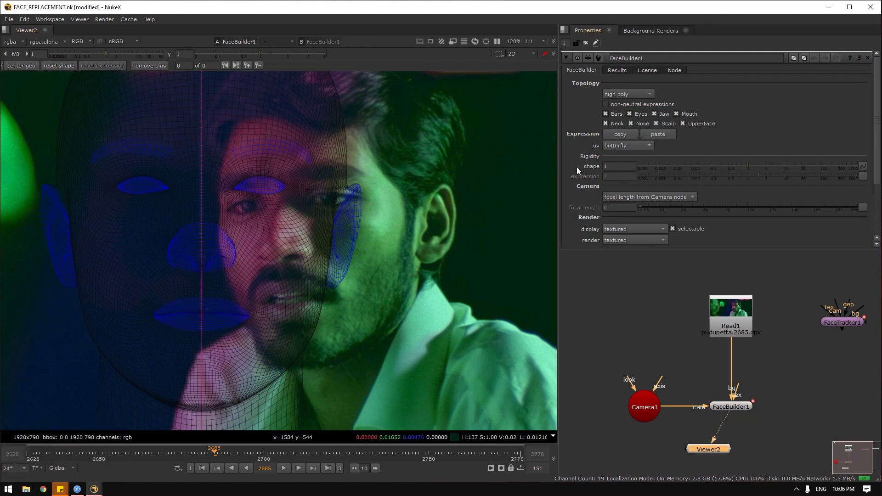
{"action": "key", "text": "space"}
{"action": "left_click", "coordinate": [205, 168]}
{"action": "scroll", "scroll_direction": "down", "scroll_amount": 3}
{"action": "scroll", "scroll_direction": "up", "scroll_amount": 3}
{"action": "scroll", "scroll_direction": "up", "scroll_amount": 3}
Pin the mesh between the brows and at both eye corners, pulling the mesh eye onto the actor's eye
{"action": "left_click", "coordinate": [204, 166]}
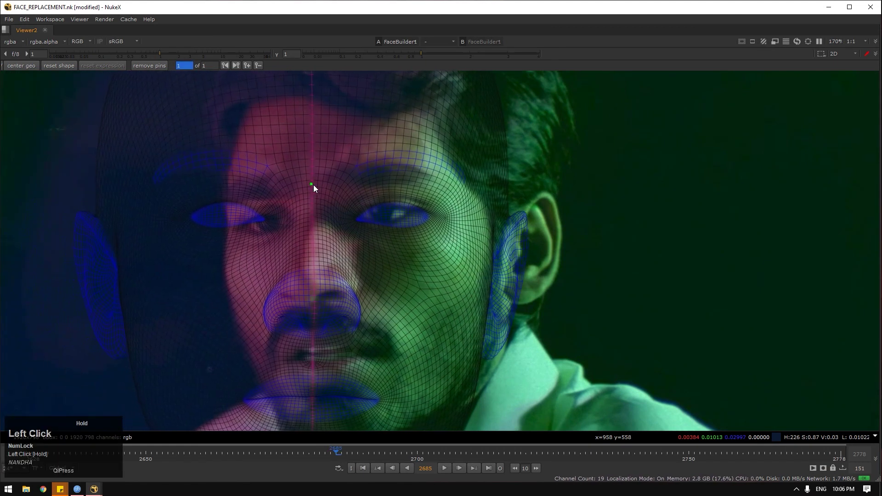
{"action": "scroll", "scroll_direction": "up", "scroll_amount": 3}
{"action": "scroll", "scroll_direction": "up", "scroll_amount": 3}
{"action": "scroll", "scroll_direction": "up", "scroll_amount": 3}
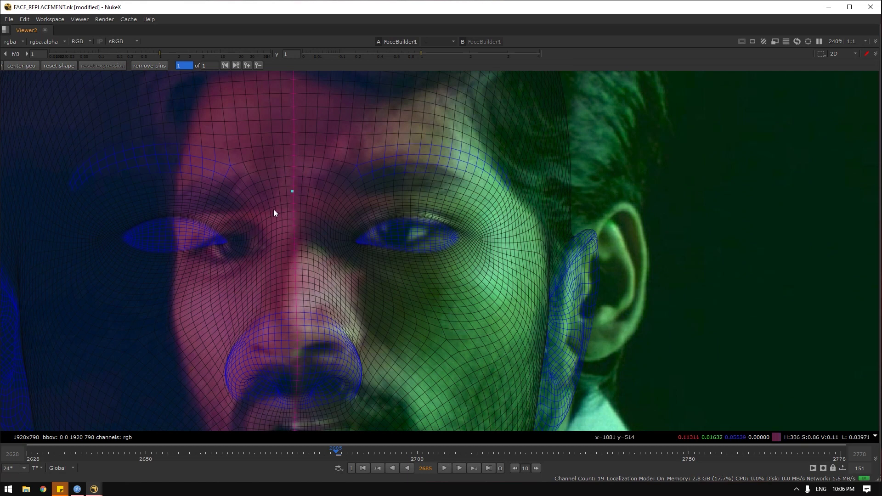
{"action": "left_click", "coordinate": [231, 246]}
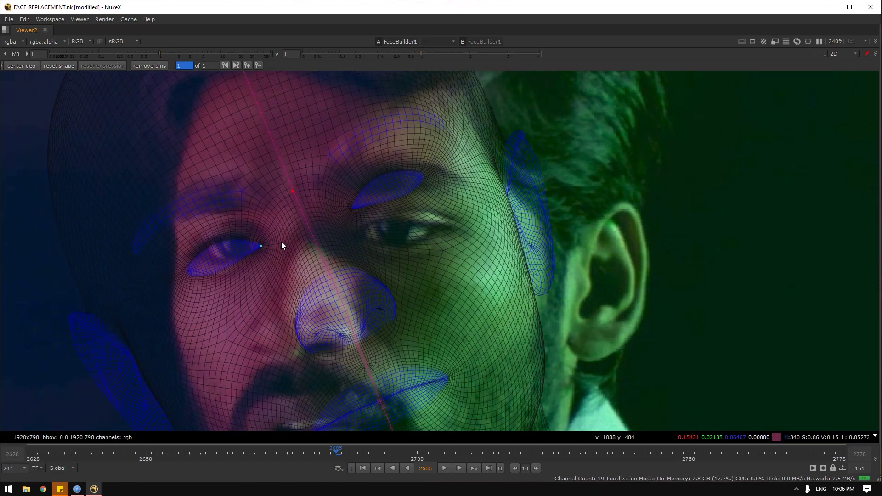
{"action": "left_click_drag", "start_coordinate": [357, 211], "coordinate": [363, 242]}
{"action": "scroll", "scroll_direction": "down", "scroll_amount": 3}
{"action": "left_click", "coordinate": [364, 248]}
{"action": "scroll", "scroll_direction": "up", "scroll_amount": 3}
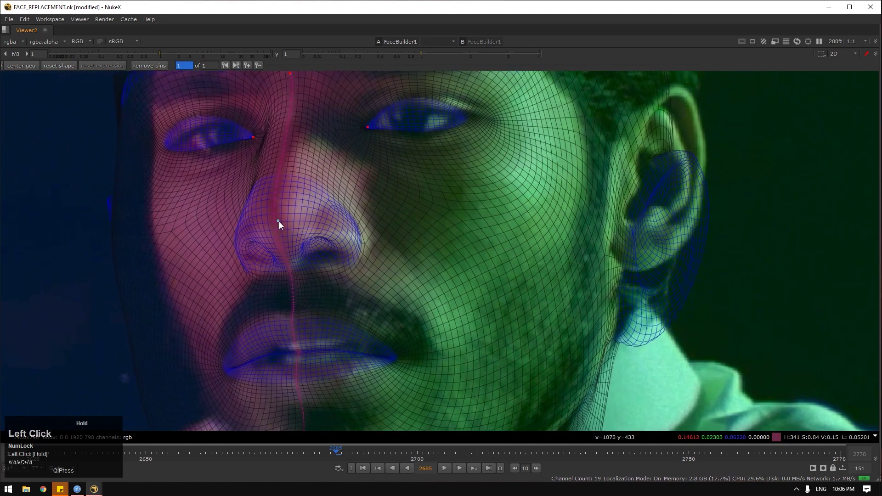
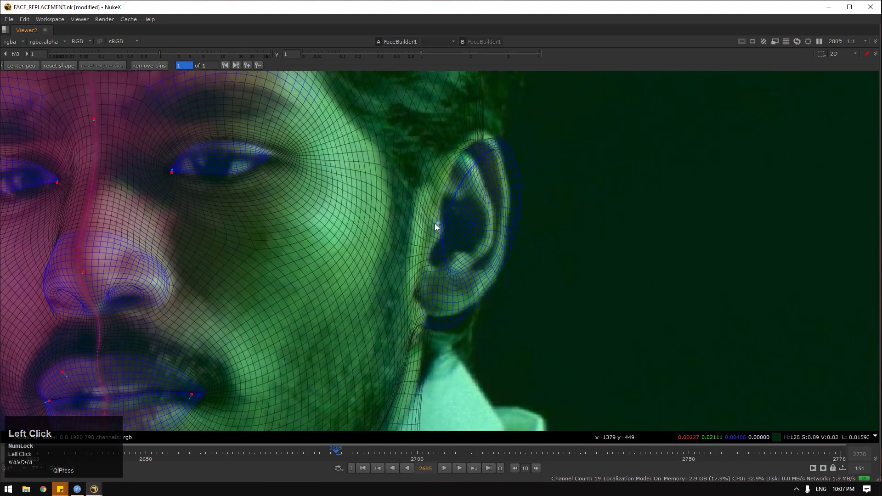
Add an ear pin and drag the mesh ear into alignment with the actor's ear
{"action": "scroll", "scroll_direction": "up", "scroll_amount": 3}
{"action": "left_click_drag", "start_coordinate": [473, 286], "coordinate": [501, 188]}
{"action": "left_click_drag", "start_coordinate": [489, 337], "coordinate": [424, 308]}
{"action": "scroll", "scroll_direction": "down", "scroll_amount": 3}
{"action": "left_click", "coordinate": [400, 332]}
{"action": "scroll", "scroll_direction": "up", "scroll_amount": 3}
{"action": "left_click_drag", "start_coordinate": [214, 349], "coordinate": [237, 268]}
{"action": "scroll", "scroll_direction": "up", "scroll_amount": 3}
{"action": "left_click_drag", "start_coordinate": [196, 279], "coordinate": [480, 217]}
{"action": "scroll", "scroll_direction": "down", "scroll_amount": 3}
Pin the eyebrow and drag the mesh brow and features to match the actor's face
{"action": "left_click", "coordinate": [387, 240]}
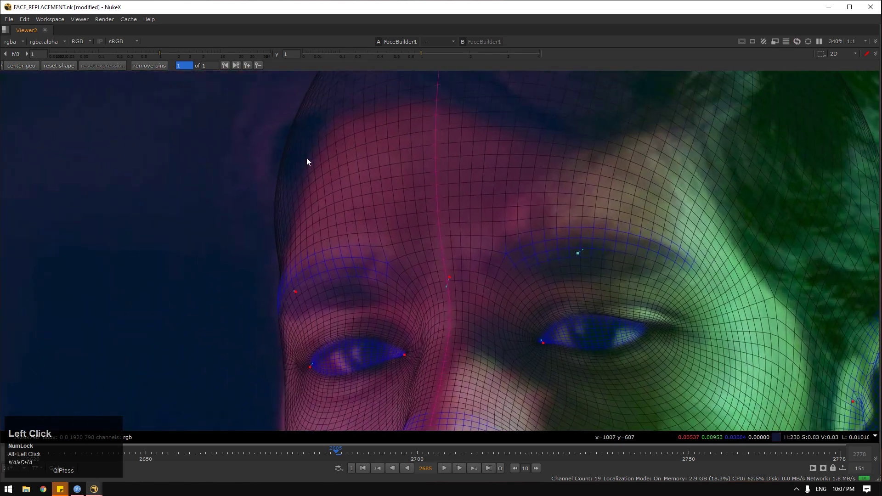
{"action": "scroll", "scroll_direction": "down", "scroll_amount": 3}
{"action": "left_click_drag", "start_coordinate": [316, 167], "coordinate": [435, 281]}
{"action": "scroll", "scroll_direction": "down", "scroll_amount": 3}
{"action": "left_click_drag", "start_coordinate": [332, 277], "coordinate": [313, 241]}
{"action": "scroll", "scroll_direction": "down", "scroll_amount": 3}
{"action": "left_click_drag", "start_coordinate": [293, 220], "coordinate": [498, 175]}
{"action": "scroll", "scroll_direction": "down", "scroll_amount": 3}
{"action": "scroll", "scroll_direction": "up", "scroll_amount": 3}
Adjust existing pins and add another, refining the mesh fit on the face
{"action": "left_click_drag", "start_coordinate": [619, 239], "coordinate": [576, 327]}
{"action": "scroll", "scroll_direction": "down", "scroll_amount": 3}
{"action": "left_click_drag", "start_coordinate": [554, 332], "coordinate": [210, 270]}
{"action": "left_click_drag", "start_coordinate": [201, 262], "coordinate": [210, 261]}
{"action": "scroll", "scroll_direction": "down", "scroll_amount": 3}
{"action": "left_click", "coordinate": [212, 275]}
{"action": "scroll", "scroll_direction": "up", "scroll_amount": 3}
{"action": "left_click_drag", "start_coordinate": [340, 334], "coordinate": [382, 302]}
{"action": "scroll", "scroll_direction": "down", "scroll_amount": 3}
{"action": "left_click_drag", "start_coordinate": [370, 291], "coordinate": [387, 304]}
{"action": "scroll", "scroll_direction": "down", "scroll_amount": 3}
Add four more pins across the face, then show the fitted head as a 3D model
{"action": "left_click", "coordinate": [388, 212]}
{"action": "scroll", "scroll_direction": "down", "scroll_amount": 3}
{"action": "left_click", "coordinate": [354, 250]}
{"action": "scroll", "scroll_direction": "down", "scroll_amount": 3}
{"action": "left_click", "coordinate": [460, 303]}
{"action": "scroll", "scroll_direction": "up", "scroll_amount": 3}
{"action": "left_click", "coordinate": [571, 251]}
{"action": "scroll", "scroll_direction": "down", "scroll_amount": 3}
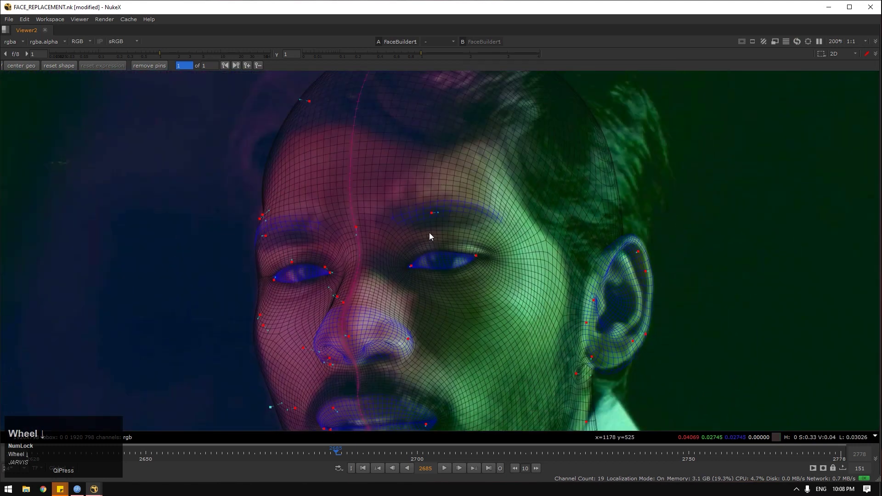
{"action": "key", "text": "Tab"}
{"action": "left_click", "coordinate": [602, 233]}
Orbit around the 3D head to inspect the fit, then restore the panels
{"action": "scroll", "scroll_direction": "down", "scroll_amount": 3}
{"action": "left_click", "coordinate": [736, 57]}
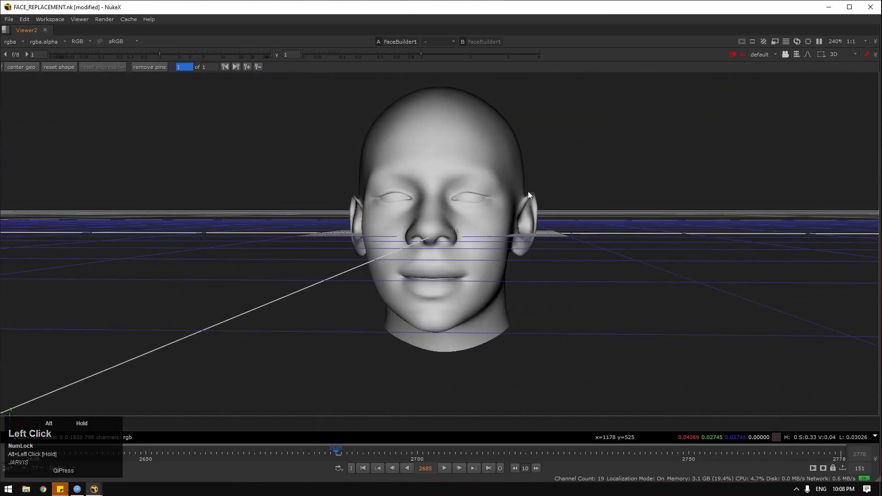
{"action": "scroll", "scroll_direction": "up", "scroll_amount": 3}
{"action": "left_click_drag", "start_coordinate": [453, 261], "coordinate": [487, 289]}
{"action": "scroll", "scroll_direction": "down", "scroll_amount": 3}
{"action": "key", "text": "space"}
{"action": "left_click", "coordinate": [710, 387]}
Add a second Viewer node connected to FaceBuilder1 showing the 3D head beside the overlay
{"action": "key", "text": "Tab"}
{"action": "type", "text": "view"}
{"action": "left_click_drag", "start_coordinate": [688, 411], "coordinate": [36, 33]}
{"action": "left_click_drag", "start_coordinate": [37, 33], "coordinate": [171, 257]}
{"action": "scroll", "scroll_direction": "up", "scroll_amount": 3}
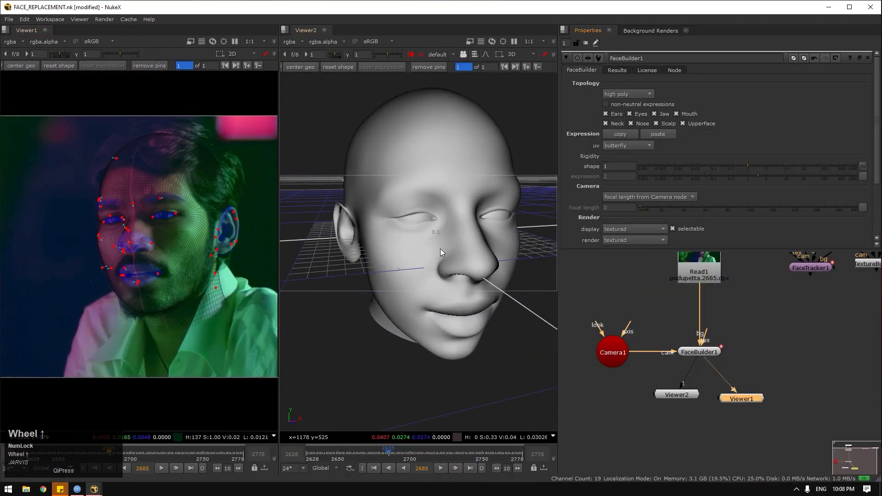
{"action": "left_click", "coordinate": [502, 307]}
{"action": "scroll", "scroll_direction": "up", "scroll_amount": 3}
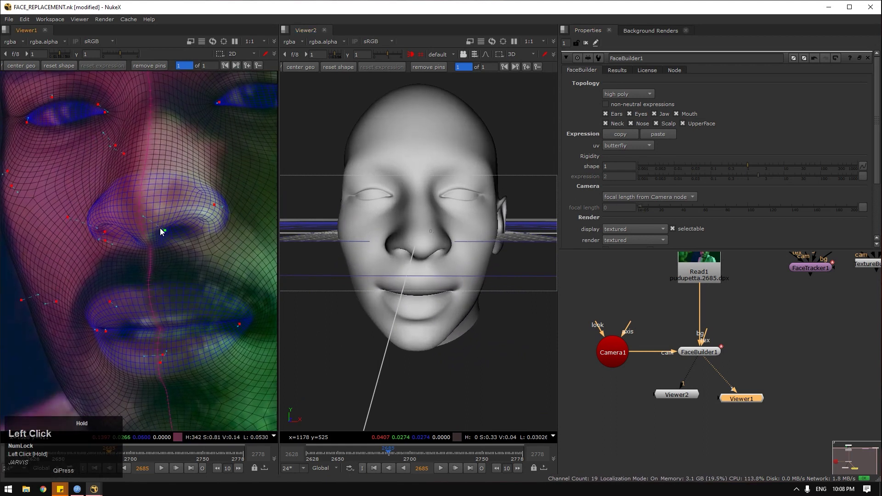
{"action": "key", "text": "ctrl+z"}
Adjust pins on the nose and lips, then enlarge both viewers over the properties area
{"action": "scroll", "scroll_direction": "down", "scroll_amount": 3}
{"action": "left_click", "coordinate": [166, 236]}
{"action": "scroll", "scroll_direction": "up", "scroll_amount": 3}
{"action": "scroll", "scroll_direction": "down", "scroll_amount": 3}
{"action": "left_click", "coordinate": [158, 231]}
{"action": "scroll", "scroll_direction": "up", "scroll_amount": 3}
{"action": "left_click", "coordinate": [110, 346]}
{"action": "scroll", "scroll_direction": "down", "scroll_amount": 3}
{"action": "left_click", "coordinate": [139, 329]}
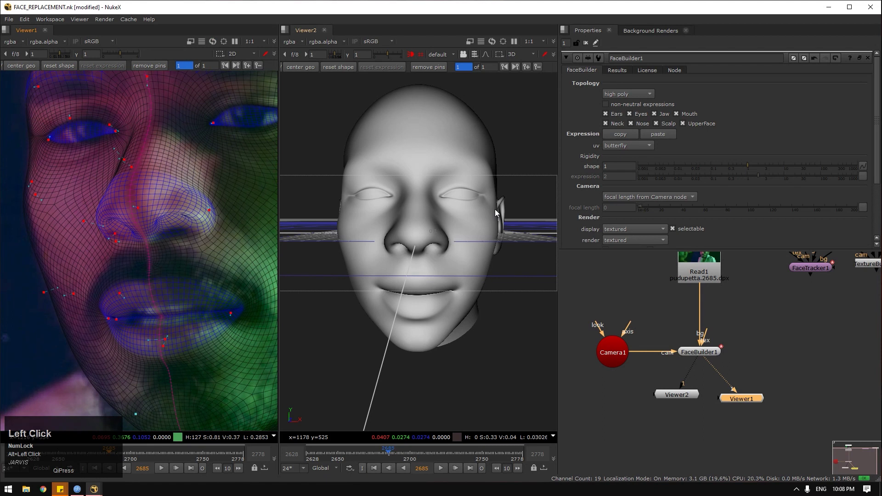
{"action": "left_click_drag", "start_coordinate": [555, 165], "coordinate": [303, 265]}
Zoom into Viewer1 and pin the mesh at the top of the forehead, the eyebrow and its edge
{"action": "scroll", "scroll_direction": "down", "scroll_amount": 3}
{"action": "left_click", "coordinate": [147, 281]}
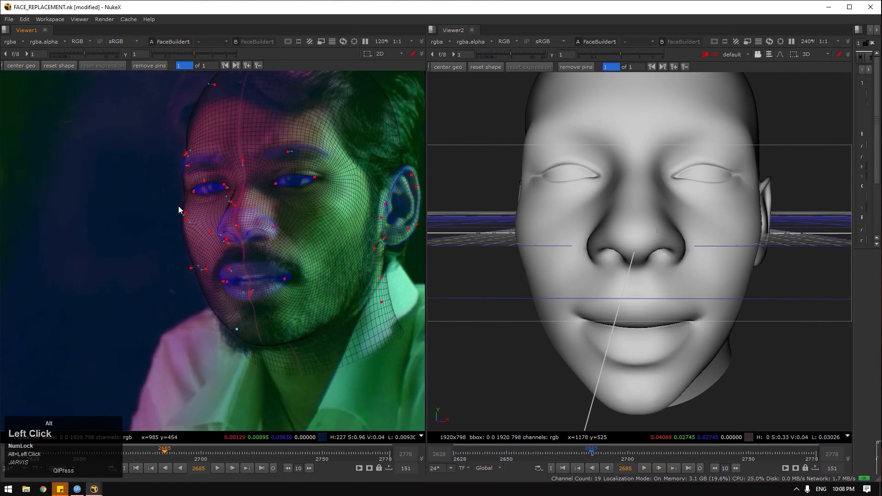
{"action": "scroll", "scroll_direction": "up", "scroll_amount": 3}
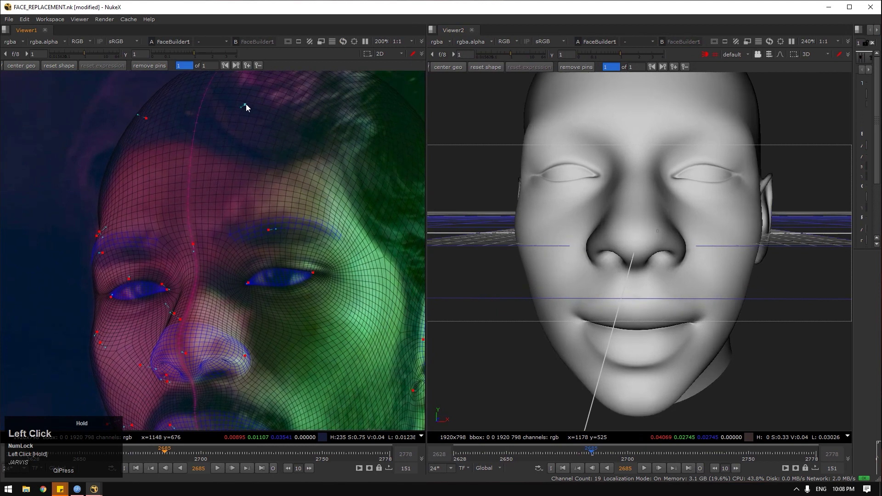
{"action": "right_click", "coordinate": [97, 234]}
{"action": "left_click", "coordinate": [102, 210]}
{"action": "scroll", "scroll_direction": "up", "scroll_amount": 3}
{"action": "left_click", "coordinate": [228, 158]}
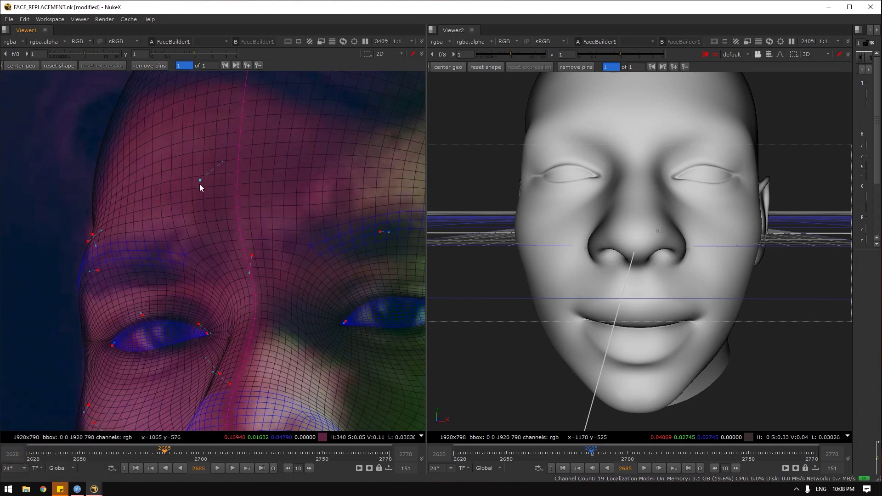
{"action": "right_click", "coordinate": [202, 184]}
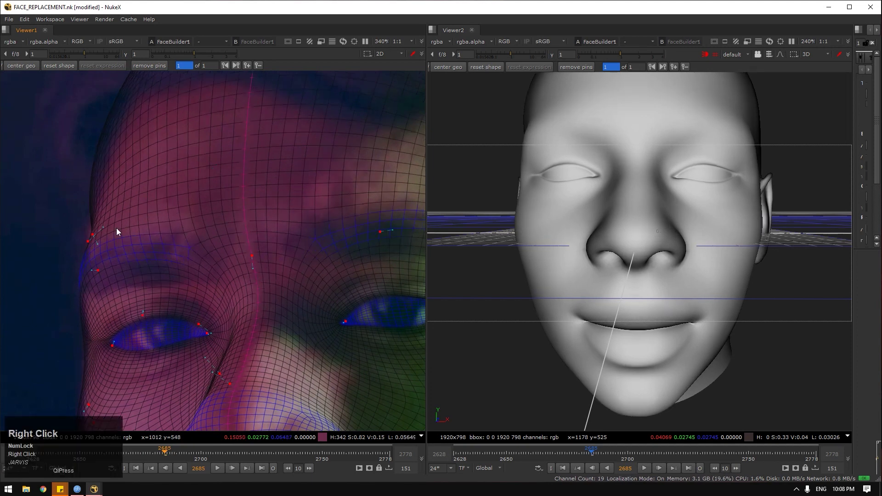
{"action": "left_click", "coordinate": [110, 252]}
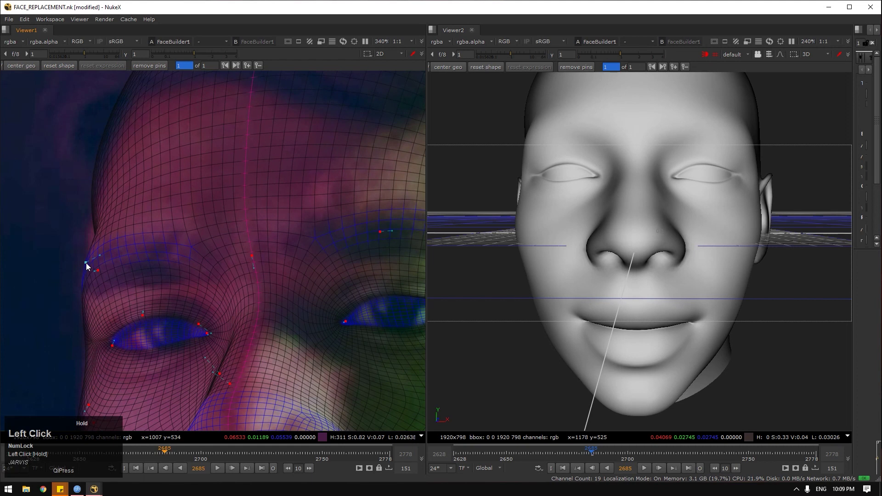
Pin the mesh along the cheek and beside the nose
{"action": "scroll", "scroll_direction": "down", "scroll_amount": 3}
{"action": "left_click", "coordinate": [215, 270]}
{"action": "scroll", "scroll_direction": "up", "scroll_amount": 3}
{"action": "left_click", "coordinate": [119, 303]}
{"action": "scroll", "scroll_direction": "down", "scroll_amount": 3}
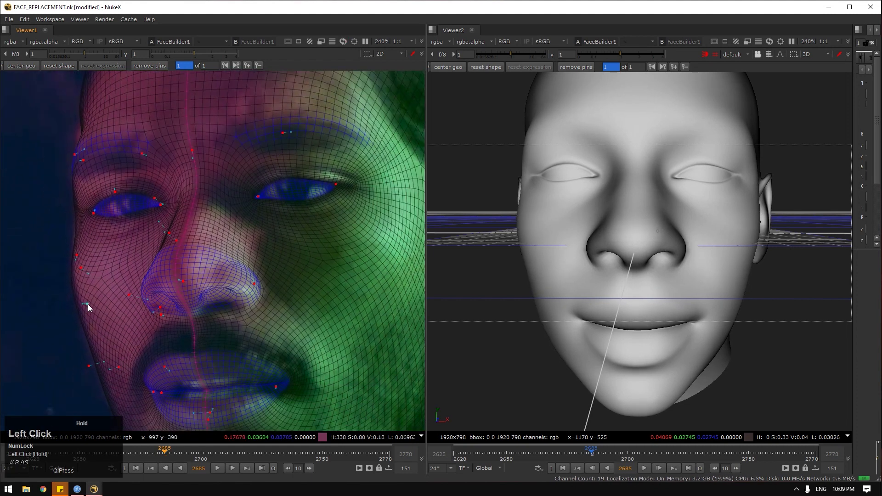
{"action": "scroll", "scroll_direction": "down", "scroll_amount": 3}
{"action": "left_click", "coordinate": [114, 316]}
{"action": "scroll", "scroll_direction": "up", "scroll_amount": 3}
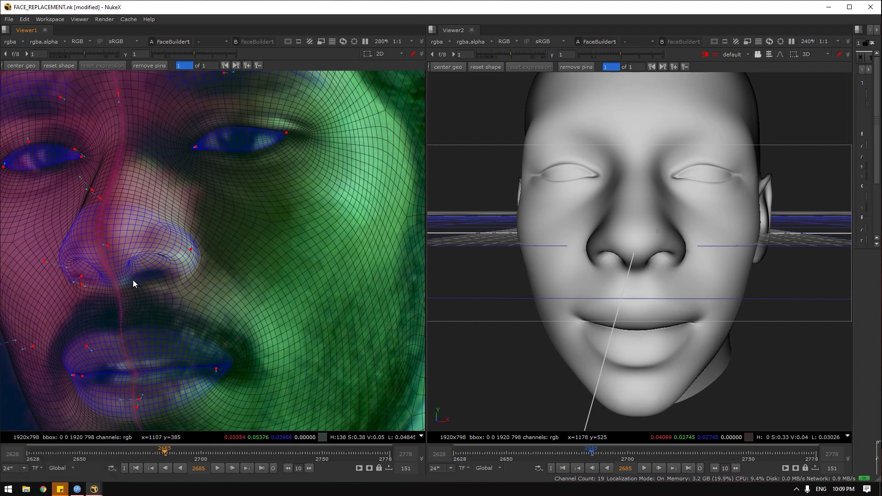
{"action": "scroll", "scroll_direction": "up", "scroll_amount": 3}
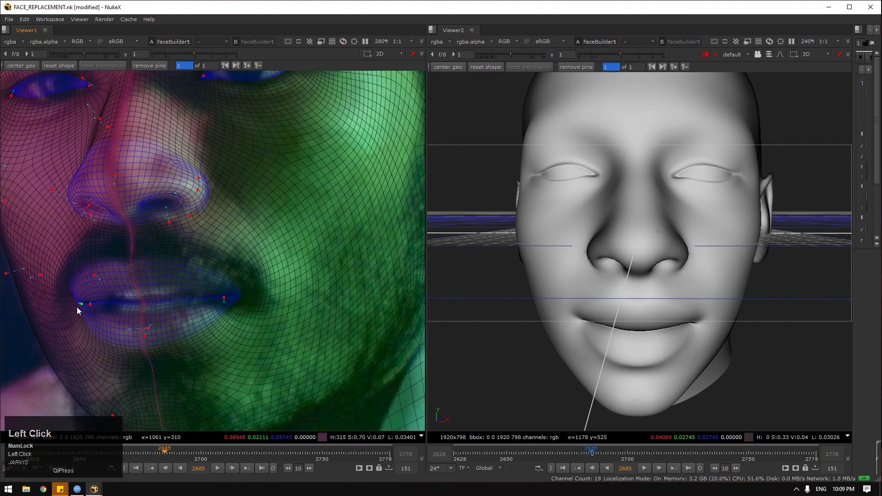
Pin the lip corner and around the lips, refine a pin, then move to a later frame to check
{"action": "scroll", "scroll_direction": "down", "scroll_amount": 3}
{"action": "left_click", "coordinate": [214, 316]}
{"action": "scroll", "scroll_direction": "up", "scroll_amount": 3}
{"action": "left_click", "coordinate": [324, 235]}
{"action": "scroll", "scroll_direction": "up", "scroll_amount": 3}
{"action": "left_click", "coordinate": [275, 306]}
{"action": "scroll", "scroll_direction": "down", "scroll_amount": 3}
{"action": "scroll", "scroll_direction": "up", "scroll_amount": 3}
{"action": "scroll", "scroll_direction": "down", "scroll_amount": 3}
{"action": "left_click", "coordinate": [304, 245]}
{"action": "scroll", "scroll_direction": "down", "scroll_amount": 3}
{"action": "left_click", "coordinate": [249, 320]}
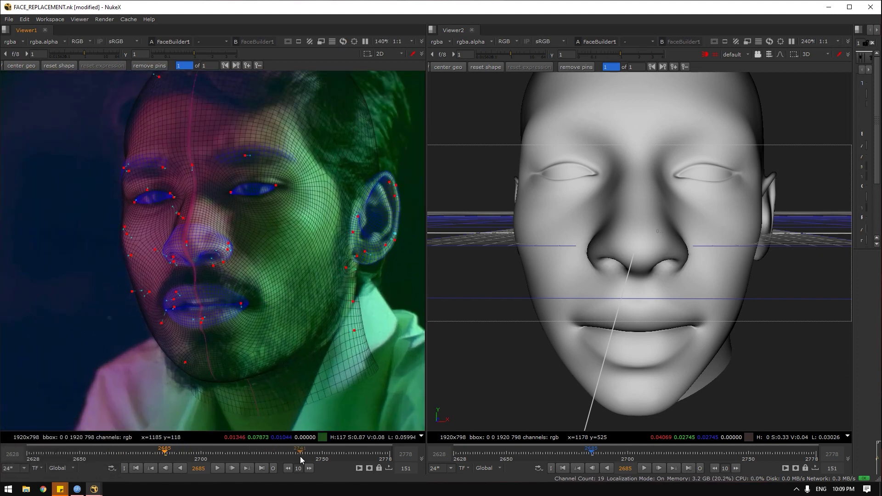
At frame 2746, pin the FaceBuilder mesh to the actor's eye corners
{"action": "scroll", "scroll_direction": "up", "scroll_amount": 3}
{"action": "left_click", "coordinate": [237, 193]}
{"action": "left_click", "coordinate": [297, 240]}
{"action": "scroll", "scroll_direction": "up", "scroll_amount": 3}
{"action": "left_click", "coordinate": [167, 193]}
{"action": "scroll", "scroll_direction": "up", "scroll_amount": 3}
{"action": "left_click_drag", "start_coordinate": [80, 242], "coordinate": [161, 187]}
{"action": "scroll", "scroll_direction": "down", "scroll_amount": 3}
{"action": "left_click", "coordinate": [142, 196]}
Pin the mesh to the eye and nose on frame 2746
{"action": "scroll", "scroll_direction": "down", "scroll_amount": 3}
{"action": "left_click_drag", "start_coordinate": [186, 177], "coordinate": [166, 325]}
{"action": "scroll", "scroll_direction": "down", "scroll_amount": 3}
{"action": "left_click", "coordinate": [148, 308]}
{"action": "scroll", "scroll_direction": "up", "scroll_amount": 3}
{"action": "left_click_drag", "start_coordinate": [273, 259], "coordinate": [254, 277]}
{"action": "scroll", "scroll_direction": "down", "scroll_amount": 3}
{"action": "left_click", "coordinate": [240, 262]}
Add further pins around the eye and lower face to finish the frame 2746 fit
{"action": "scroll", "scroll_direction": "up", "scroll_amount": 3}
{"action": "left_click", "coordinate": [121, 236]}
{"action": "scroll", "scroll_direction": "down", "scroll_amount": 3}
{"action": "left_click", "coordinate": [163, 292]}
{"action": "scroll", "scroll_direction": "up", "scroll_amount": 3}
{"action": "left_click", "coordinate": [150, 214]}
{"action": "scroll", "scroll_direction": "down", "scroll_amount": 3}
{"action": "scroll", "scroll_direction": "up", "scroll_amount": 3}
{"action": "left_click", "coordinate": [313, 240]}
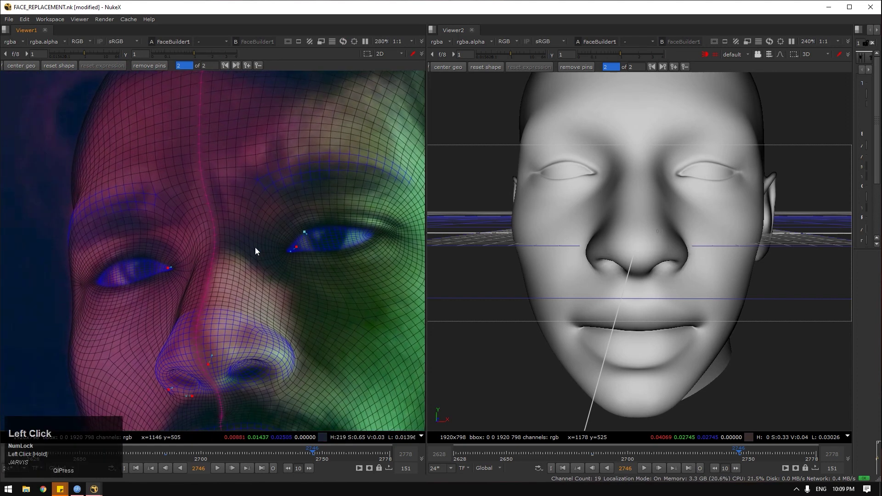
{"action": "scroll", "scroll_direction": "down", "scroll_amount": 3}
{"action": "left_click", "coordinate": [100, 285]}
Move to frame 2628 and start a third pin keyframe there
{"action": "scroll", "scroll_direction": "up", "scroll_amount": 3}
{"action": "scroll", "scroll_direction": "down", "scroll_amount": 3}
{"action": "left_click", "coordinate": [149, 317]}
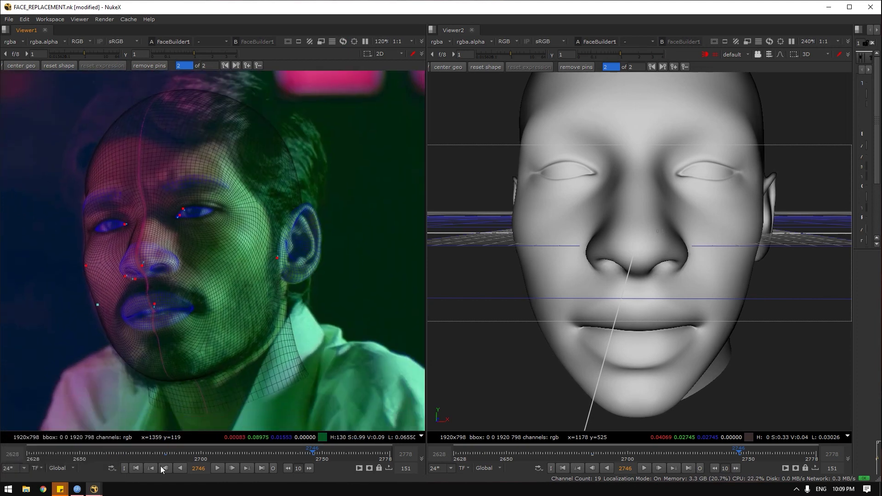
{"action": "left_click", "coordinate": [146, 473]}
{"action": "scroll", "scroll_direction": "down", "scroll_amount": 3}
{"action": "scroll", "scroll_direction": "up", "scroll_amount": 3}
{"action": "left_click", "coordinate": [151, 283]}
{"action": "scroll", "scroll_direction": "up", "scroll_amount": 3}
{"action": "left_click", "coordinate": [258, 205]}
{"action": "scroll", "scroll_direction": "down", "scroll_amount": 3}
{"action": "left_click", "coordinate": [258, 239]}
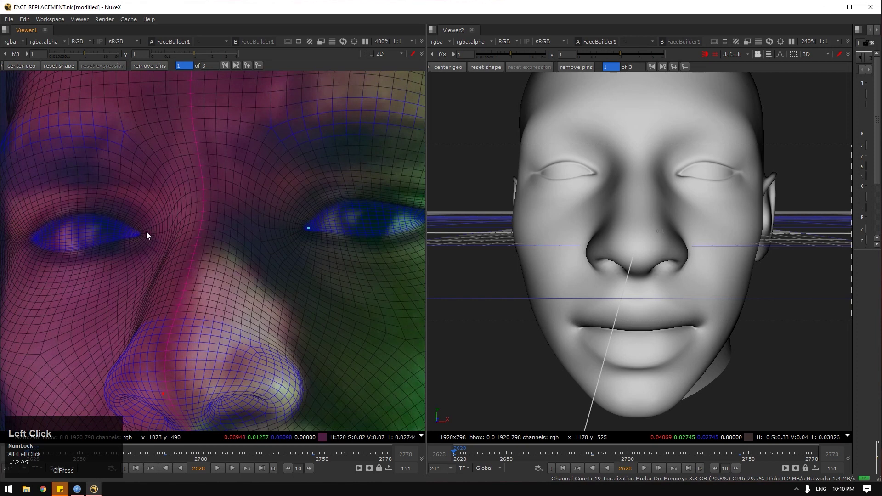
Pin the mesh to both eyes at frame 2628
{"action": "scroll", "scroll_direction": "down", "scroll_amount": 3}
{"action": "left_click_drag", "start_coordinate": [155, 234], "coordinate": [260, 214]}
{"action": "scroll", "scroll_direction": "down", "scroll_amount": 3}
{"action": "left_click", "coordinate": [264, 229]}
{"action": "scroll", "scroll_direction": "up", "scroll_amount": 3}
{"action": "left_click", "coordinate": [157, 240]}
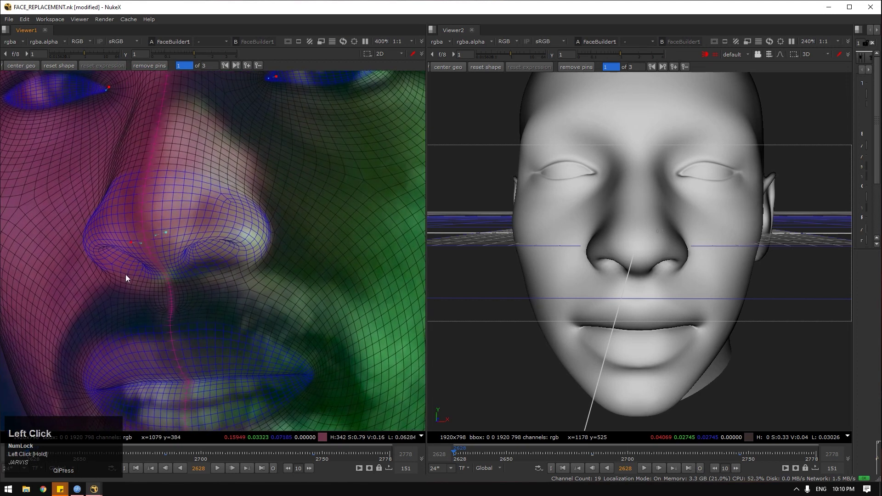
Pin the mesh to the nose and lips at frame 2628, then scrub to a later frame
{"action": "scroll", "scroll_direction": "down", "scroll_amount": 3}
{"action": "left_click_drag", "start_coordinate": [152, 260], "coordinate": [141, 296]}
{"action": "left_click", "coordinate": [184, 302]}
{"action": "scroll", "scroll_direction": "up", "scroll_amount": 3}
{"action": "left_click_drag", "start_coordinate": [237, 223], "coordinate": [263, 227]}
{"action": "scroll", "scroll_direction": "down", "scroll_amount": 3}
{"action": "left_click", "coordinate": [243, 250]}
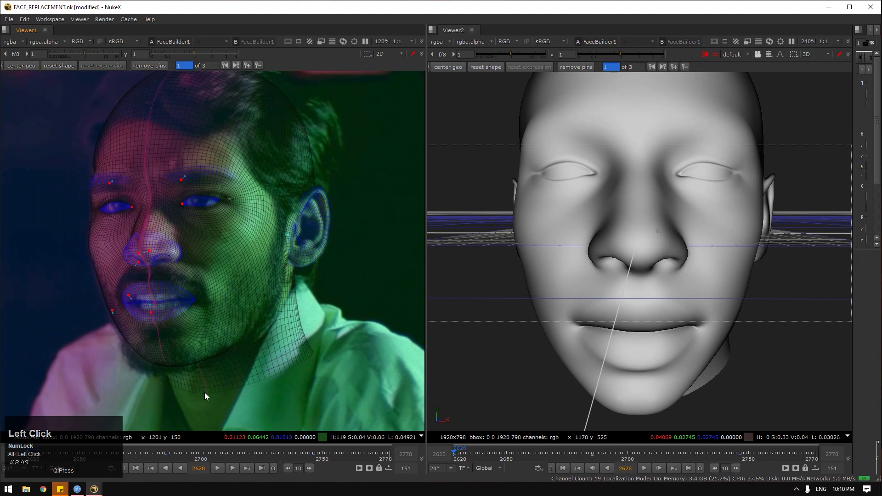
{"action": "left_click", "coordinate": [242, 455]}
{"action": "scroll", "scroll_direction": "up", "scroll_amount": 3}
At frame 2778, pin the mesh to the eyebrow, eye and nose
{"action": "scroll", "scroll_direction": "down", "scroll_amount": 3}
{"action": "left_click", "coordinate": [264, 472]}
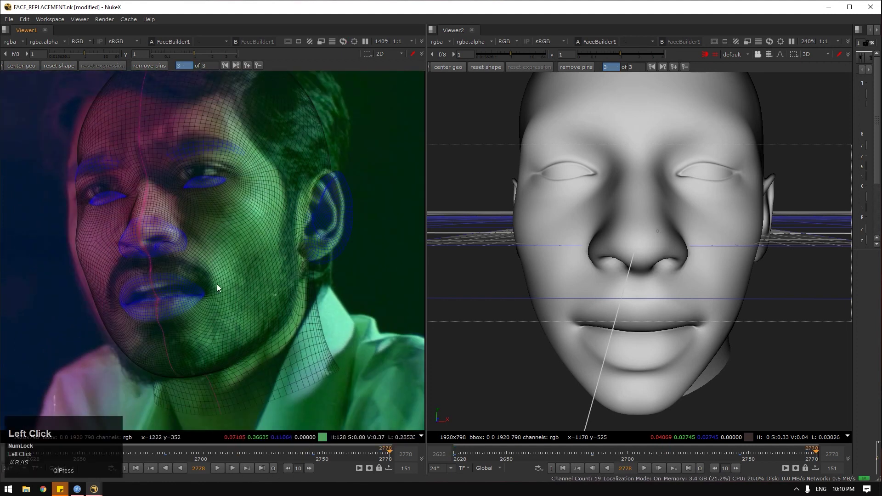
{"action": "scroll", "scroll_direction": "up", "scroll_amount": 3}
{"action": "scroll", "scroll_direction": "up", "scroll_amount": 3}
{"action": "left_click_drag", "start_coordinate": [215, 233], "coordinate": [192, 233]}
{"action": "scroll", "scroll_direction": "up", "scroll_amount": 3}
{"action": "left_click_drag", "start_coordinate": [164, 248], "coordinate": [195, 303]}
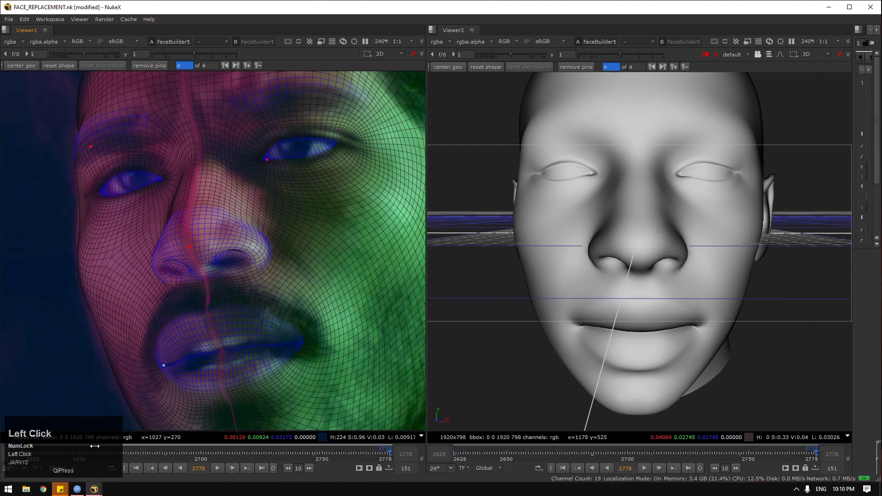
{"action": "left_click_drag", "start_coordinate": [206, 275], "coordinate": [553, 285]}
{"action": "left_click", "coordinate": [552, 285]}
Pin the mesh to the lips, lip corner and face outline on frame 2778
{"action": "scroll", "scroll_direction": "down", "scroll_amount": 3}
{"action": "left_click_drag", "start_coordinate": [304, 335], "coordinate": [377, 269]}
{"action": "scroll", "scroll_direction": "down", "scroll_amount": 3}
{"action": "left_click_drag", "start_coordinate": [320, 282], "coordinate": [143, 304]}
{"action": "scroll", "scroll_direction": "down", "scroll_amount": 3}
{"action": "left_click_drag", "start_coordinate": [127, 176], "coordinate": [140, 227]}
{"action": "scroll", "scroll_direction": "down", "scroll_amount": 3}
Close the 3D Viewer2 pane so only the 2D face view remains
{"action": "left_click", "coordinate": [622, 363]}
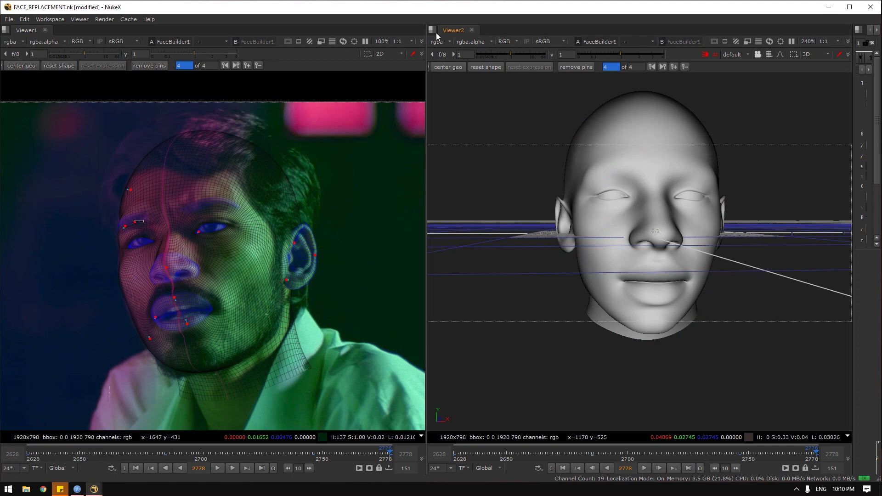
{"action": "right_click", "coordinate": [442, 35]}
{"action": "left_click", "coordinate": [461, 67]}
Show FaceTracker1's 3D face mesh in Viewer1 beside the Read1 plate in Viewer2
{"action": "key", "text": "space"}
{"action": "left_click", "coordinate": [855, 143]}
{"action": "scroll", "scroll_direction": "down", "scroll_amount": 3}
{"action": "left_click", "coordinate": [350, 220]}
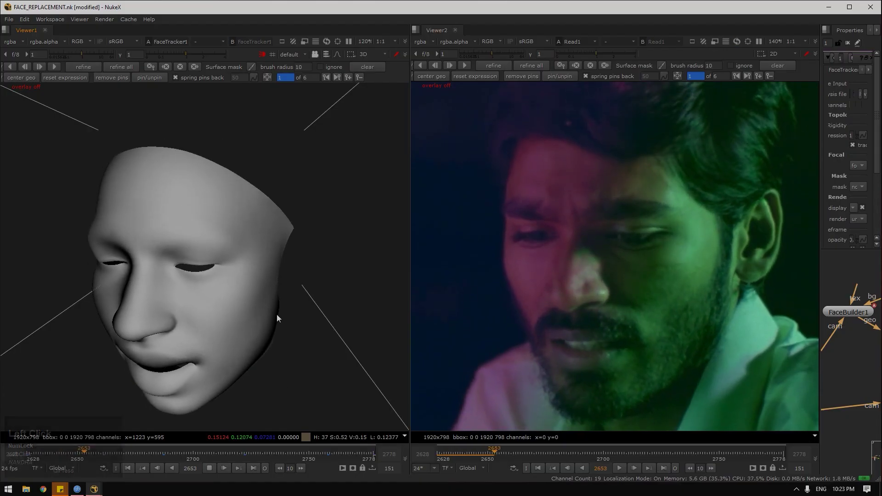